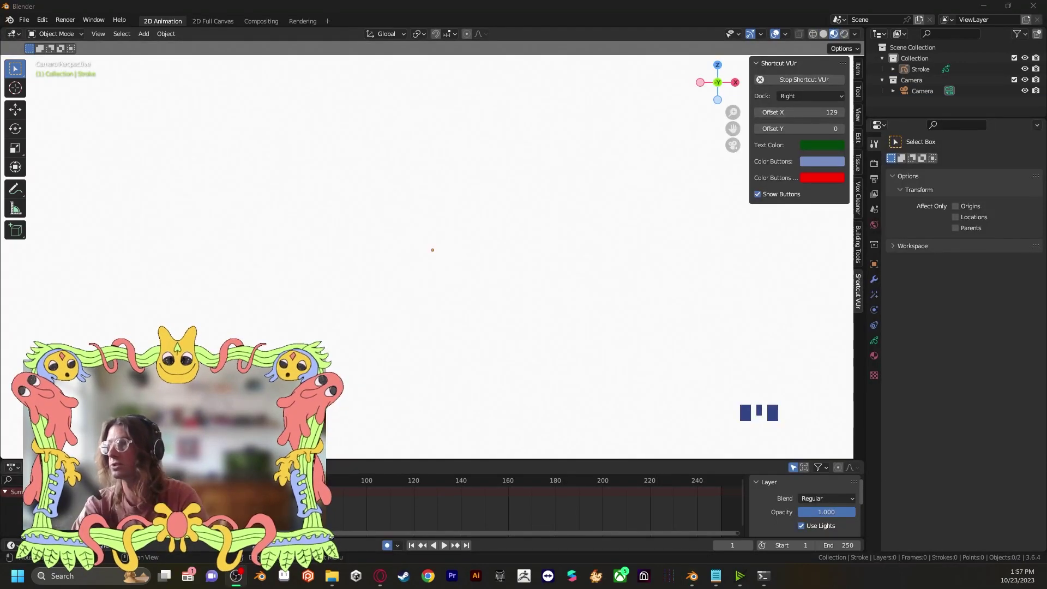
Zoom out to see the camera frame and show the 1920×1080, 24 fps output format settings.
{"action": "scroll", "scroll_direction": "down", "scroll_amount": 3}
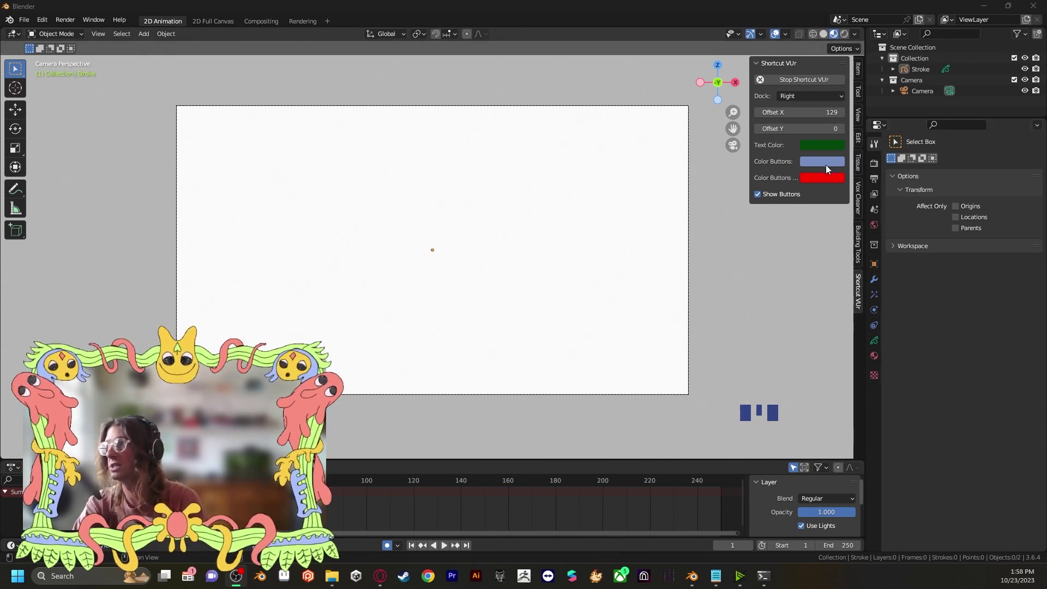
{"action": "left_click", "coordinate": [878, 168]}
{"action": "left_click", "coordinate": [873, 185]}
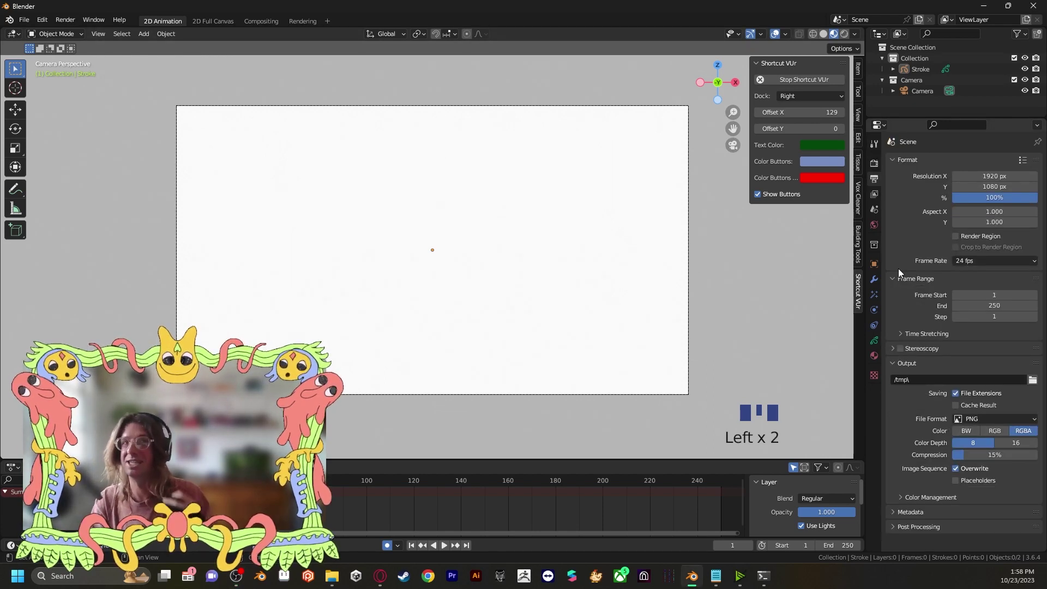
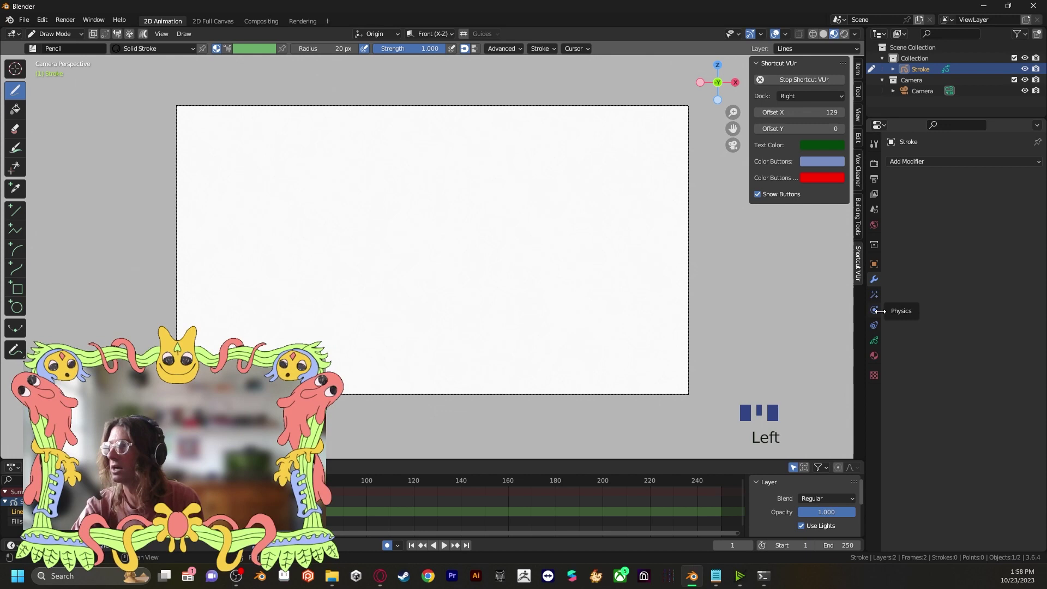
Turn off Use Lights for the Lines layer, then make the Fills layer active.
{"action": "left_click_drag", "start_coordinate": [873, 343], "coordinate": [943, 195]}
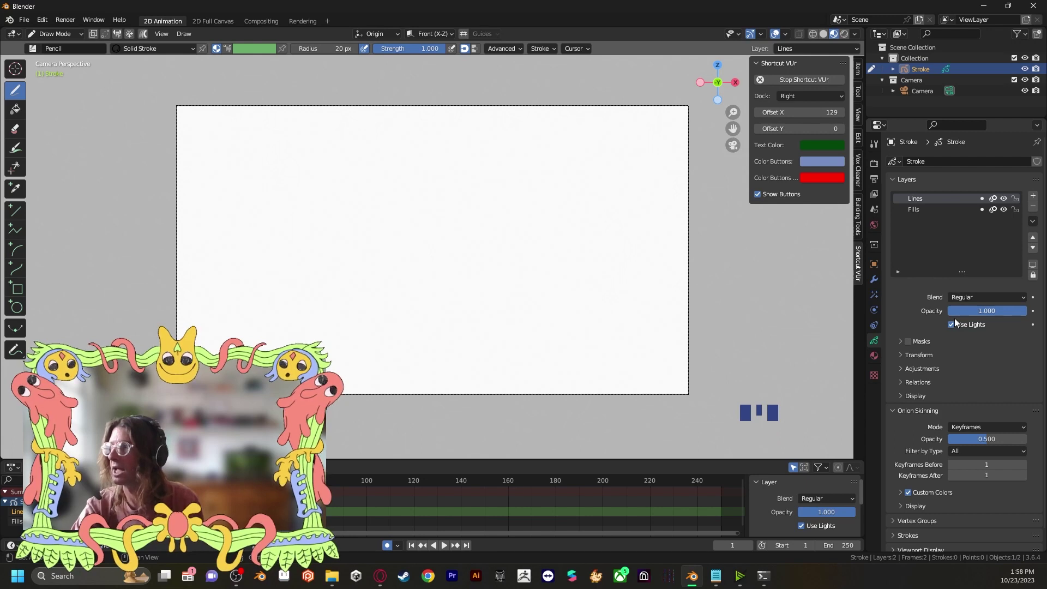
{"action": "left_click_drag", "start_coordinate": [951, 331], "coordinate": [955, 330]}
{"action": "left_click", "coordinate": [956, 327]}
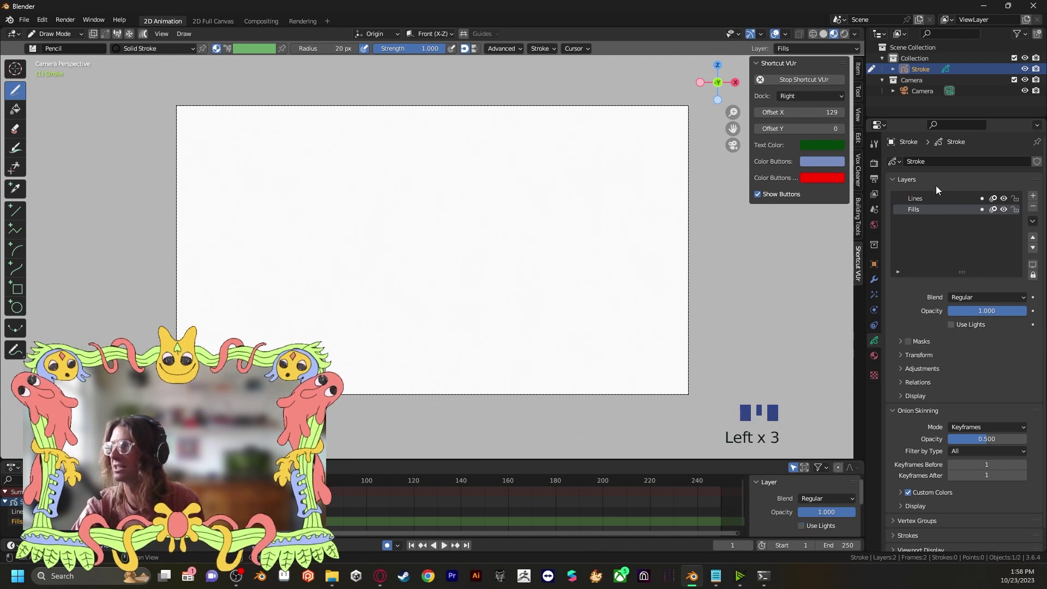
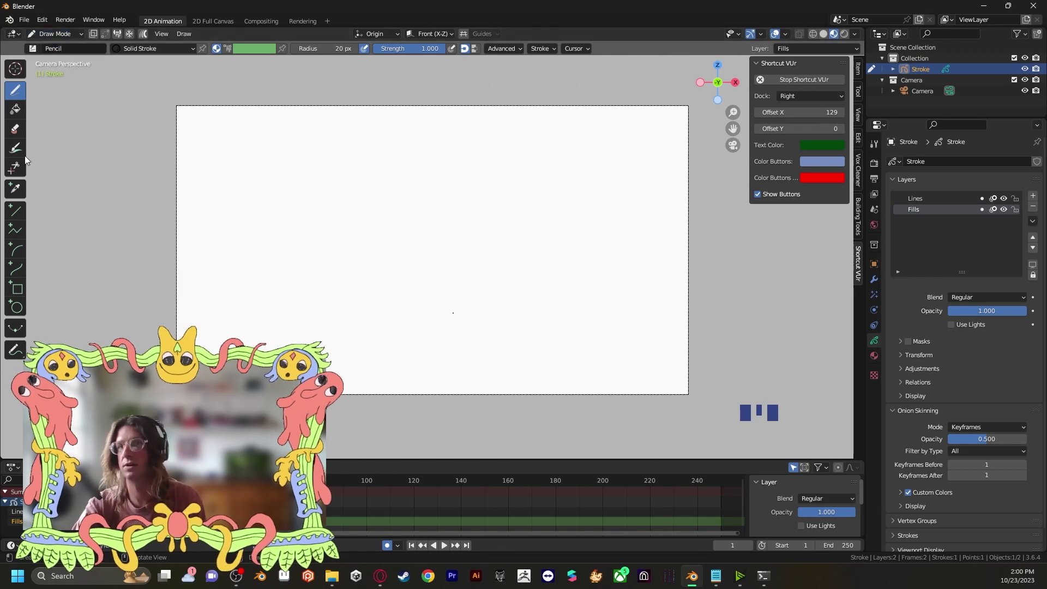
Switch to Object Mode and add a new blank Grease Pencil object.
{"action": "left_click_drag", "start_coordinate": [77, 40], "coordinate": [530, 315]}
{"action": "key", "text": "shift+a"}
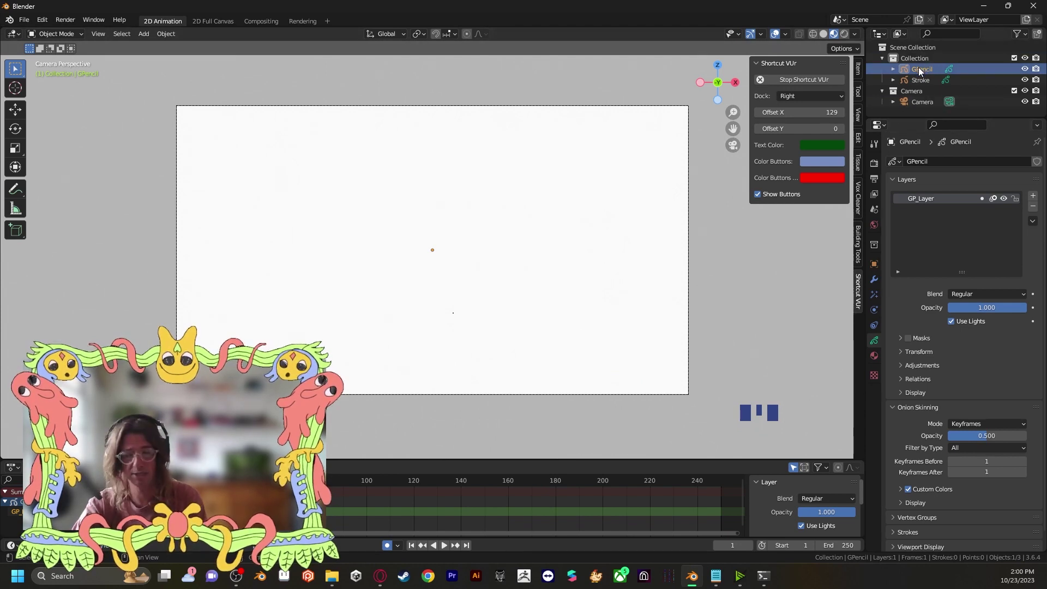
Move the new object into a new collection named symmetry.
{"action": "key", "text": "m"}
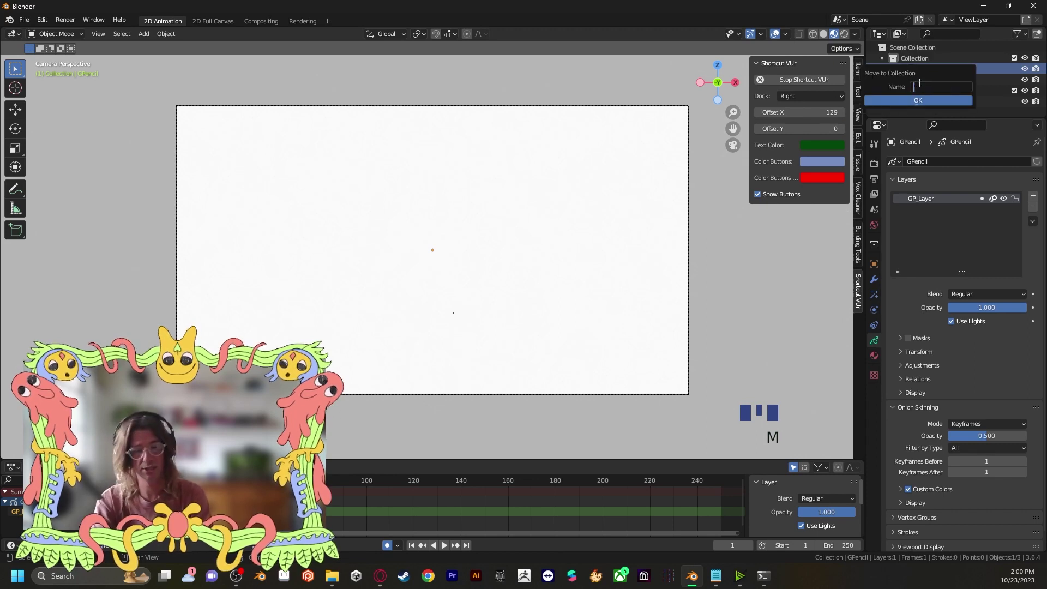
{"action": "key", "text": "m"}
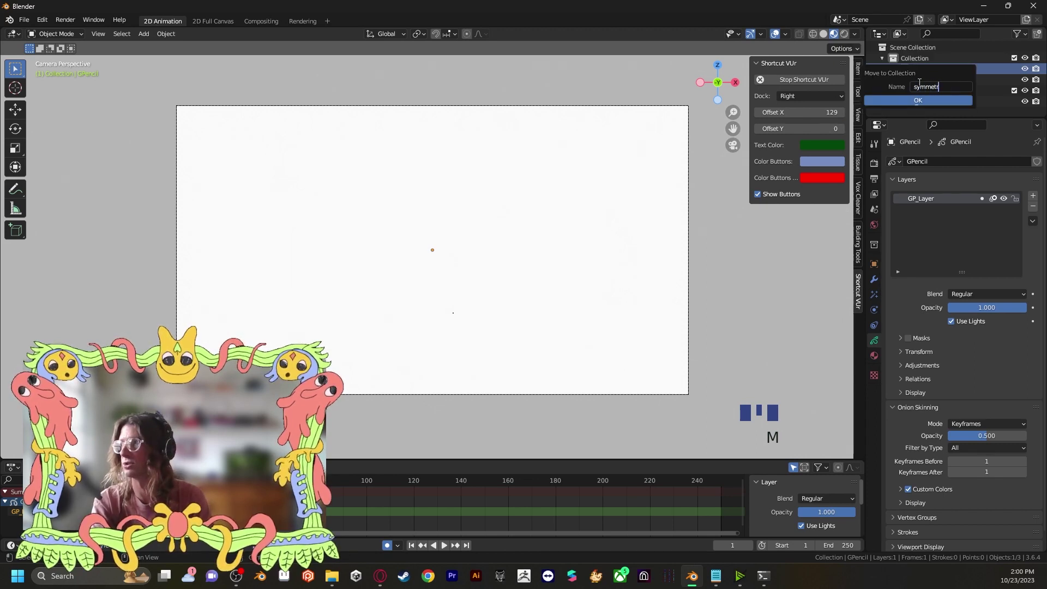
{"action": "key", "text": "BackSpace"}
{"action": "key", "text": "BackSpace"}
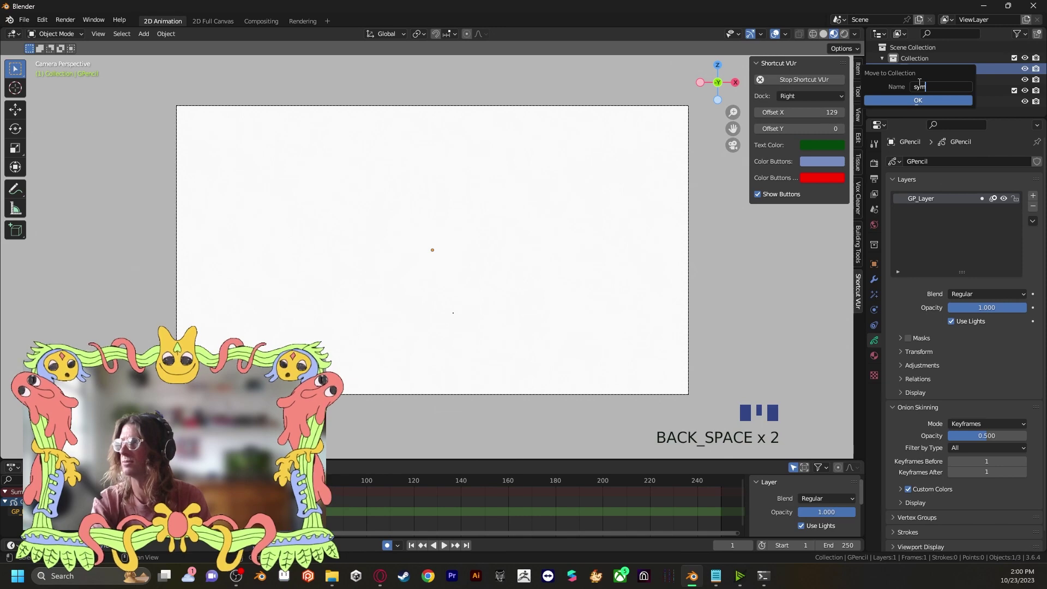
{"action": "key", "text": "r"}
{"action": "key", "text": "BackSpace"}
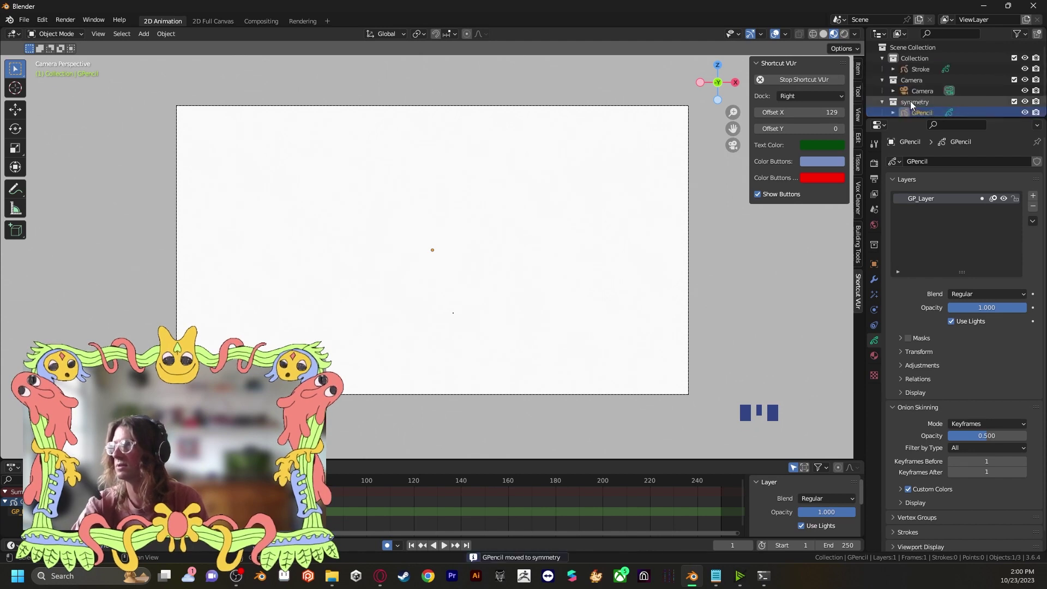
{"action": "scroll", "scroll_direction": "down", "scroll_amount": 3}
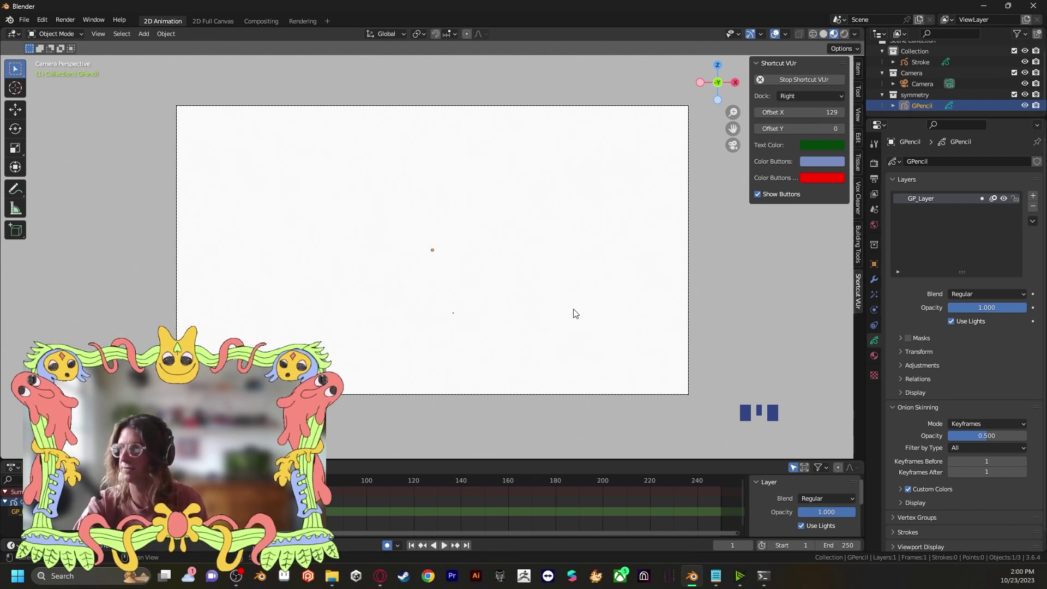
Add an instance of the symmetry collection mirrored -1 on X and select the GPencil object to draw.
{"action": "key", "text": "shift+a"}
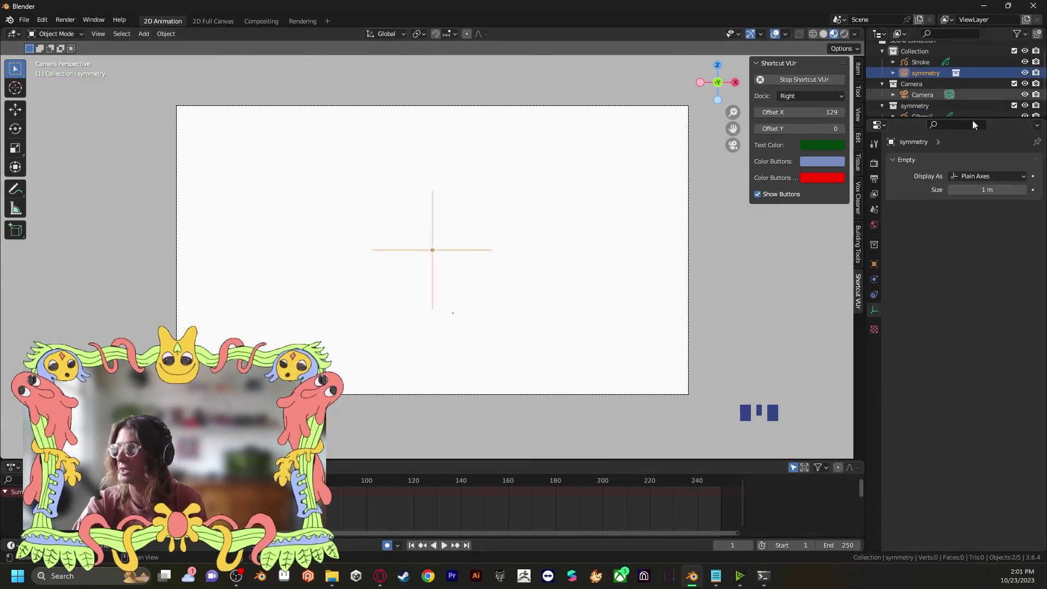
{"action": "scroll", "scroll_direction": "down", "scroll_amount": 3}
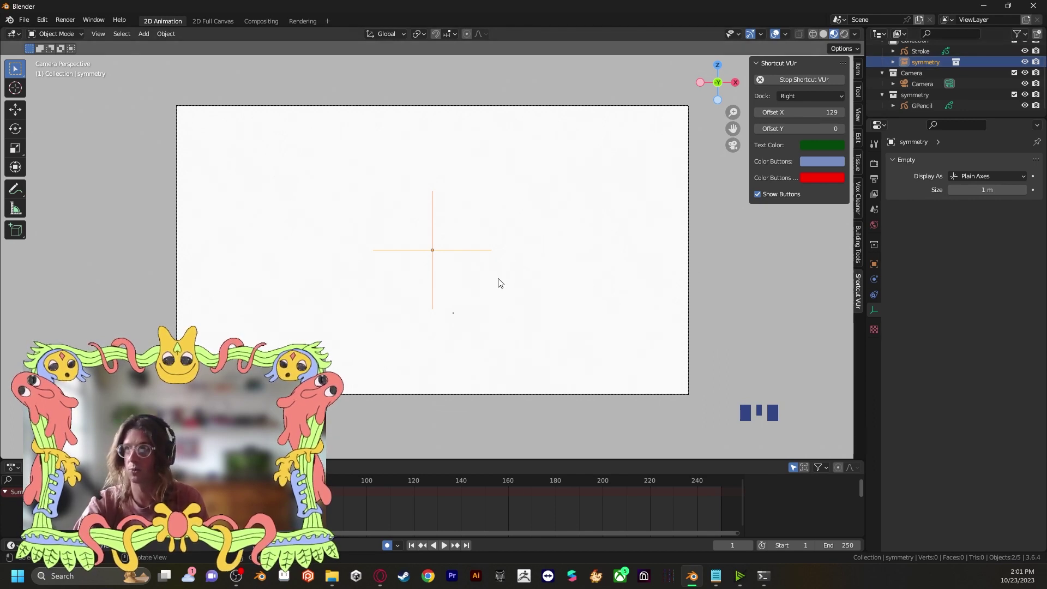
{"action": "key", "text": "r"}
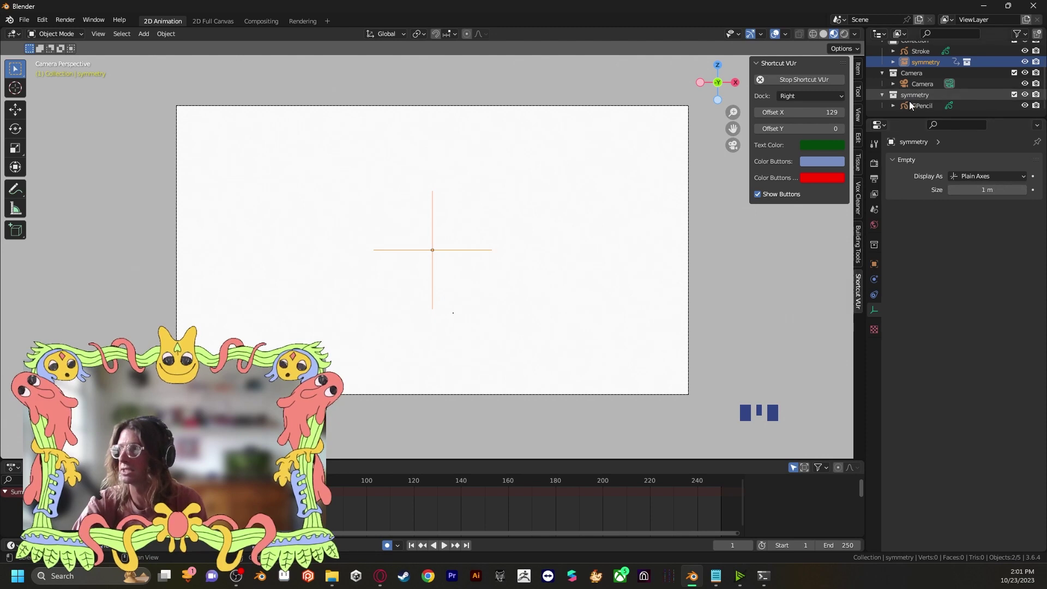
{"action": "left_click", "coordinate": [914, 105]}
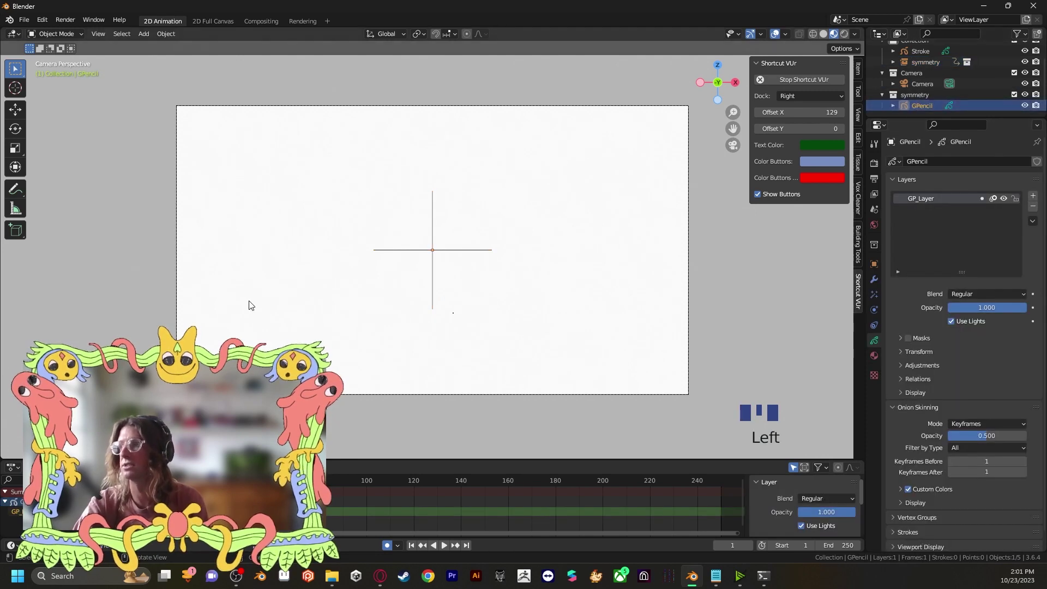
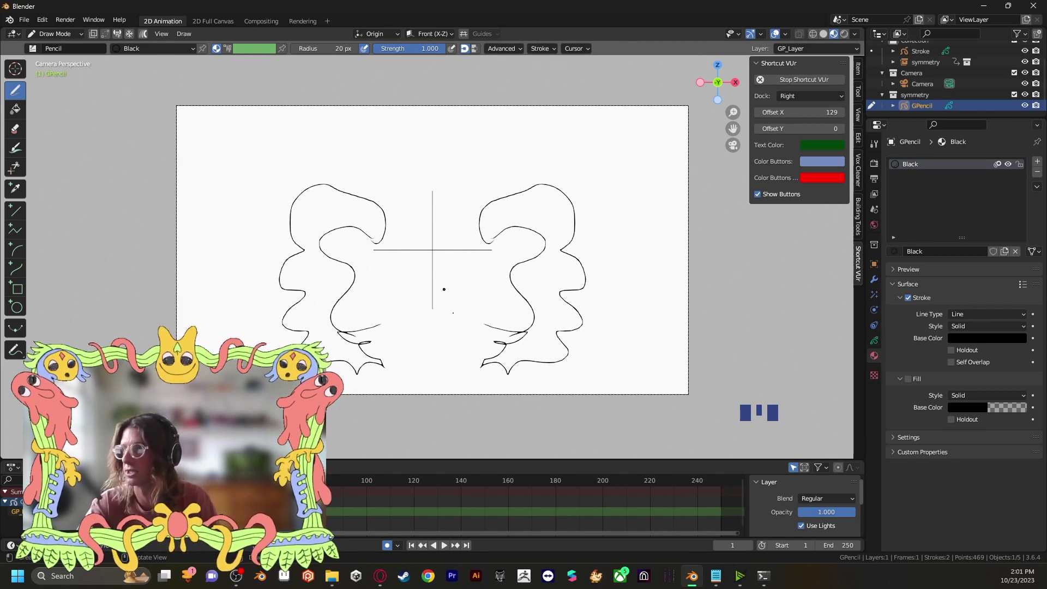
Delete all test strokes and remove the leftover Stroke object from the scene.
{"action": "key", "text": "ctrl+z"}
{"action": "key", "text": "ctrl+z"}
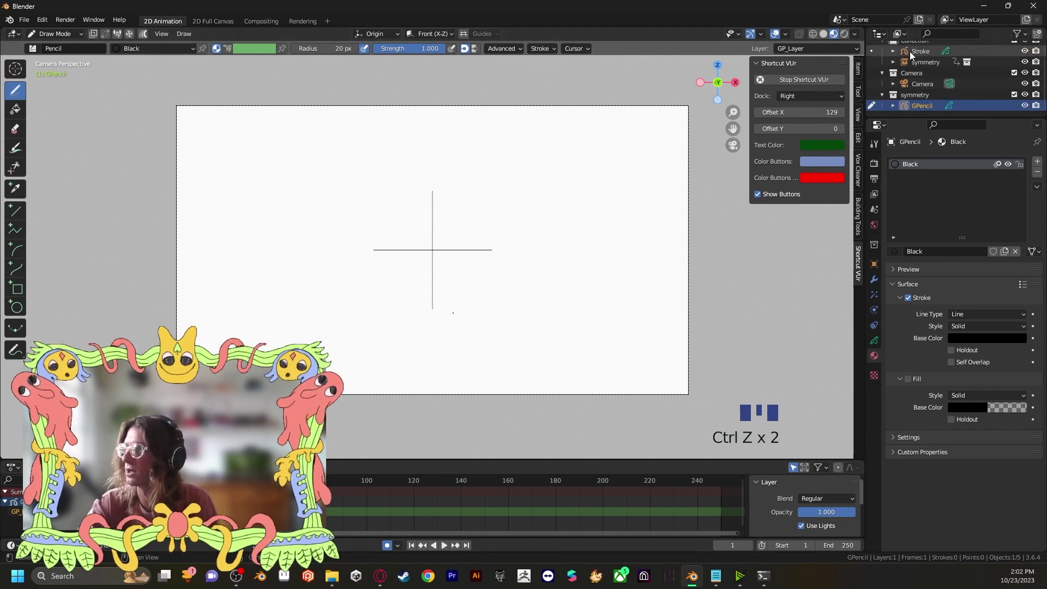
{"action": "left_click", "coordinate": [913, 55]}
{"action": "left_click_drag", "start_coordinate": [913, 56], "coordinate": [836, 160]}
{"action": "scroll", "scroll_direction": "up", "scroll_amount": 3}
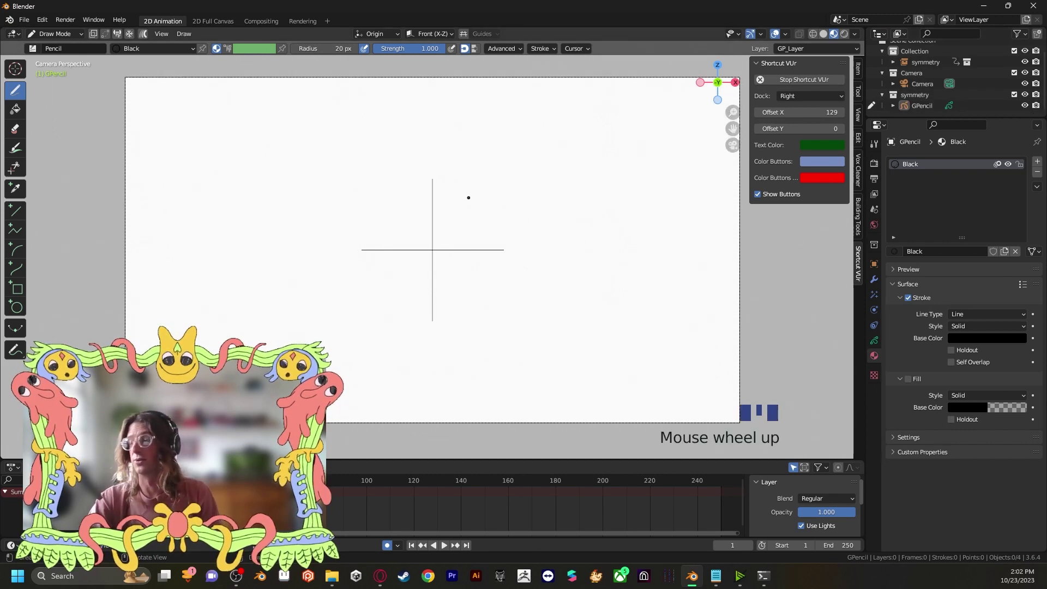
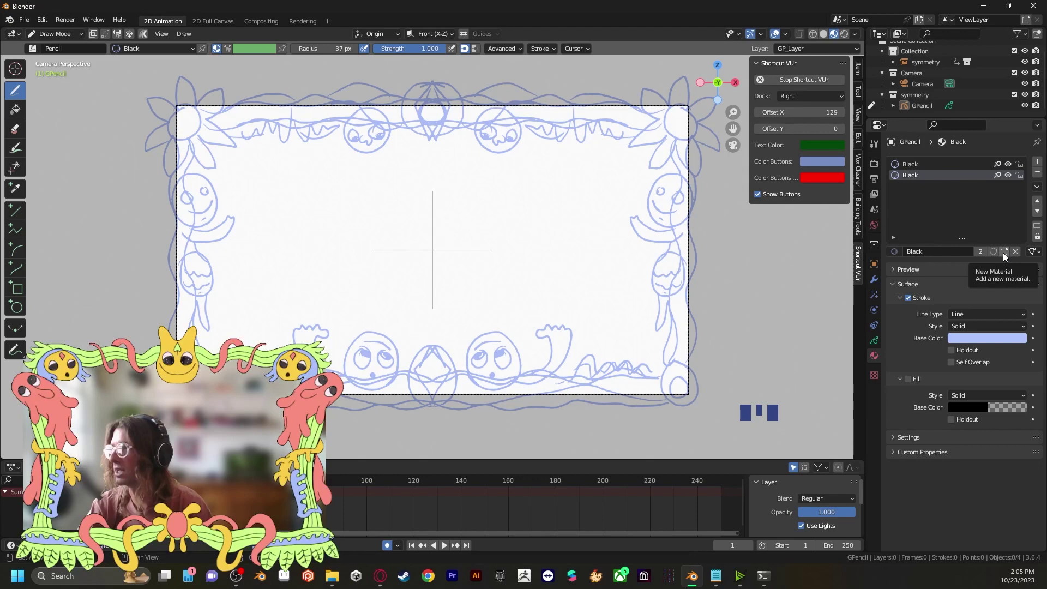
Add a second material with fill enabled and bring up its colour picker.
{"action": "left_click_drag", "start_coordinate": [1004, 258], "coordinate": [925, 182]}
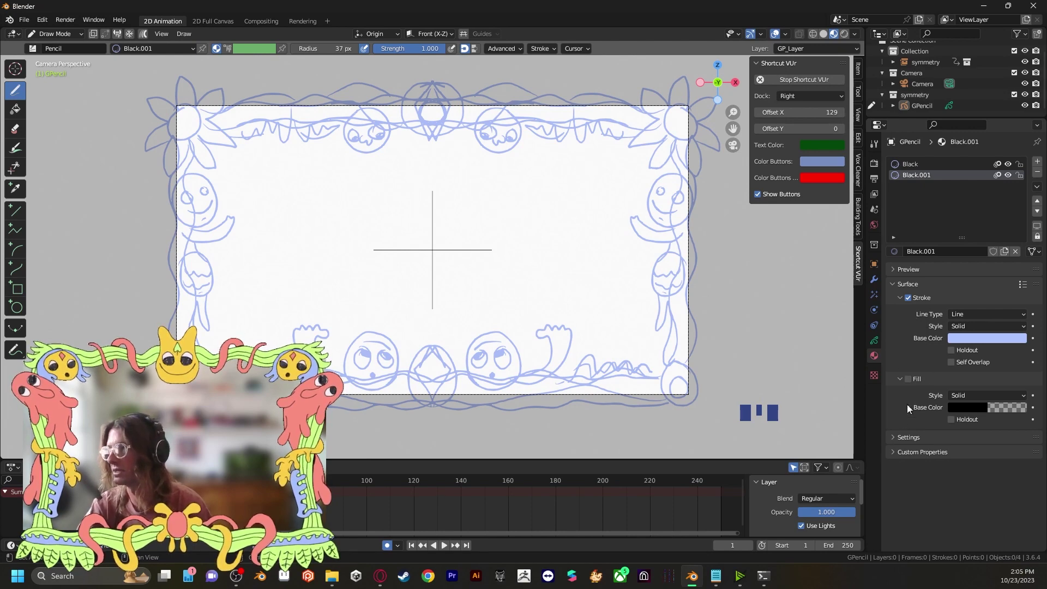
{"action": "left_click_drag", "start_coordinate": [912, 387], "coordinate": [969, 337]}
{"action": "left_click_drag", "start_coordinate": [965, 343], "coordinate": [969, 266]}
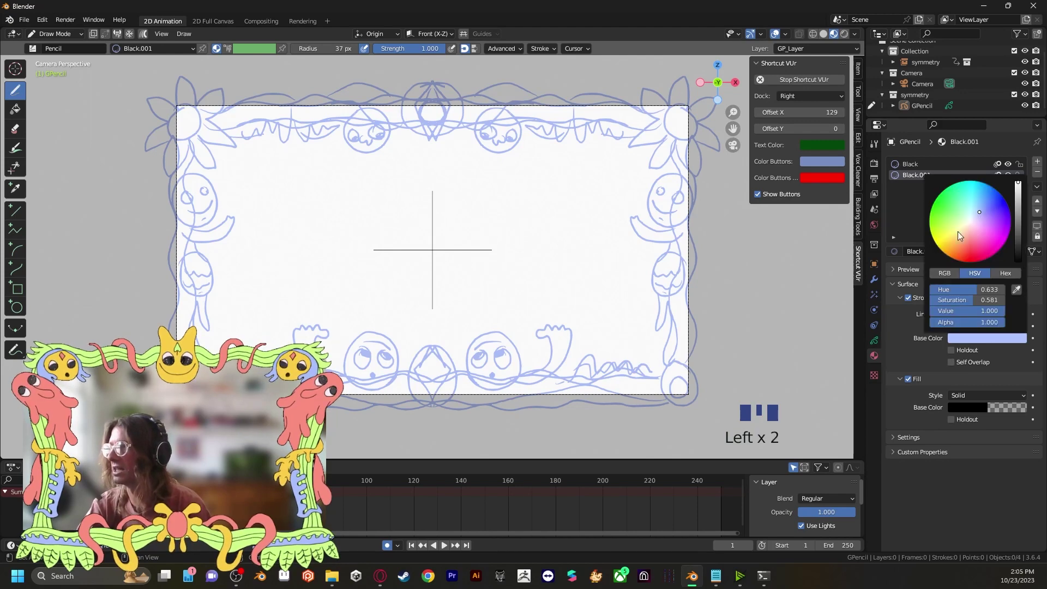
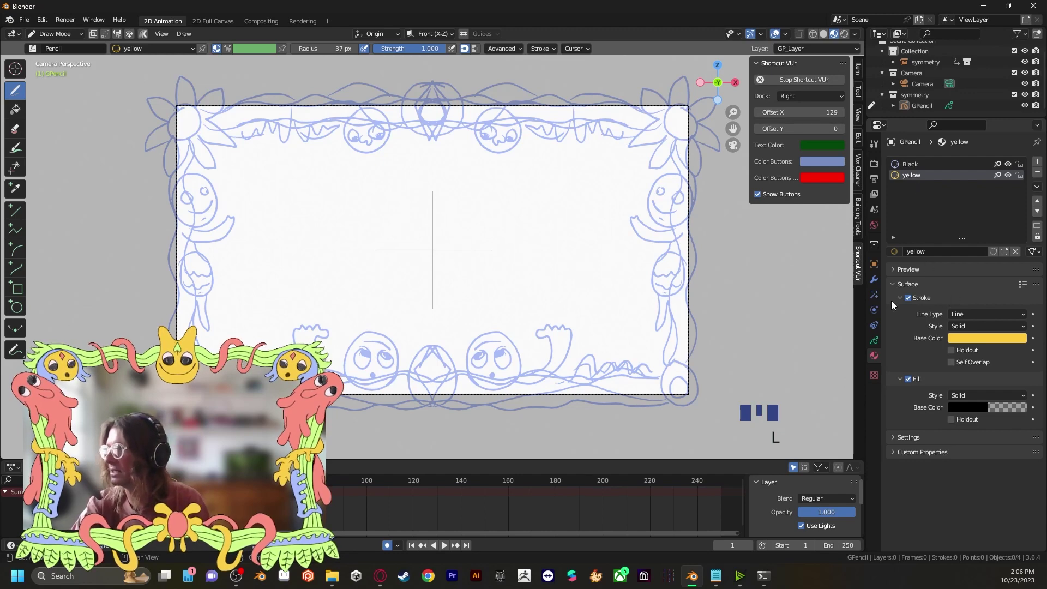
Give the yellow material a black outline and an opaque yellow fill at Alpha 1, undoing the test shapes.
{"action": "left_click", "coordinate": [957, 336]}
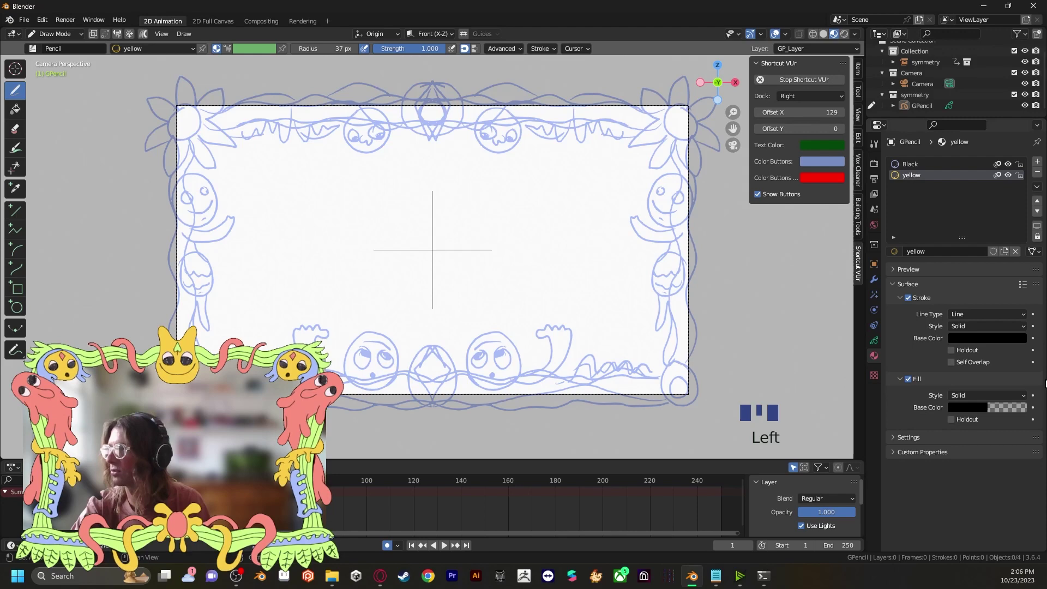
{"action": "left_click_drag", "start_coordinate": [982, 407], "coordinate": [1019, 293]}
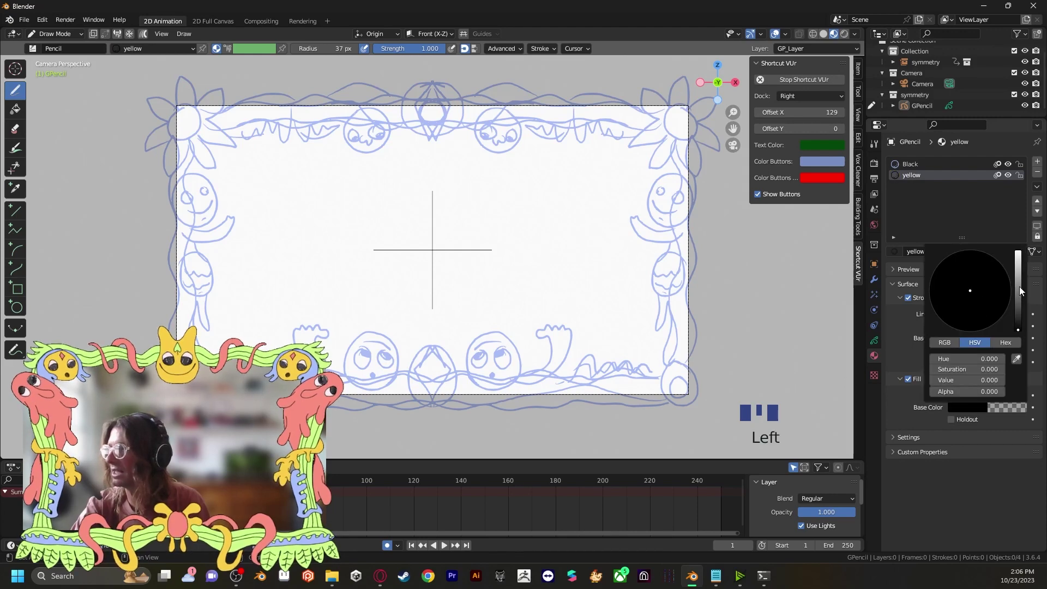
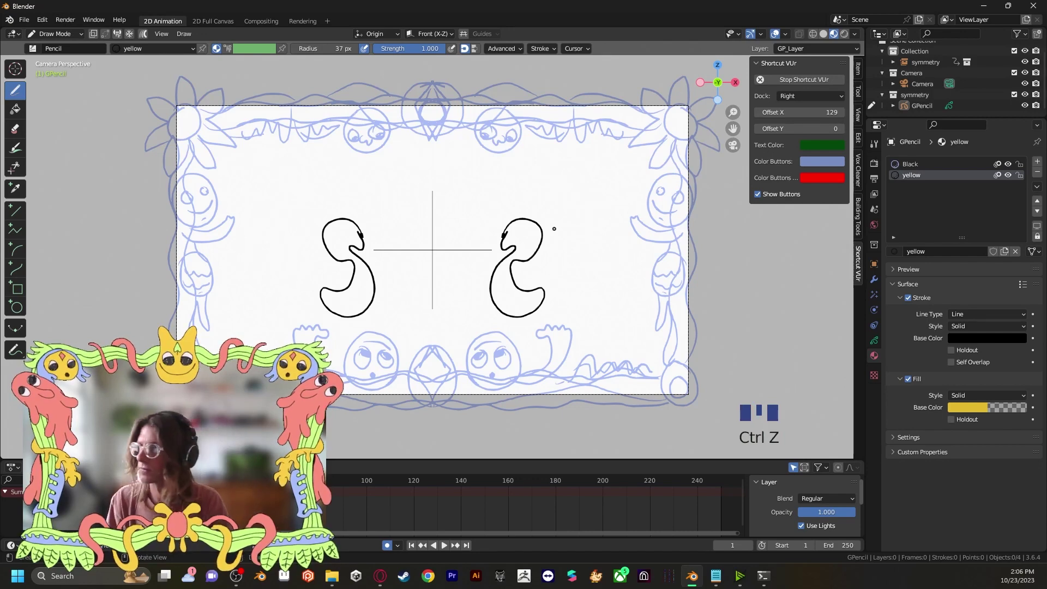
{"action": "key", "text": "ctrl+z"}
{"action": "key", "text": "ctrl+z"}
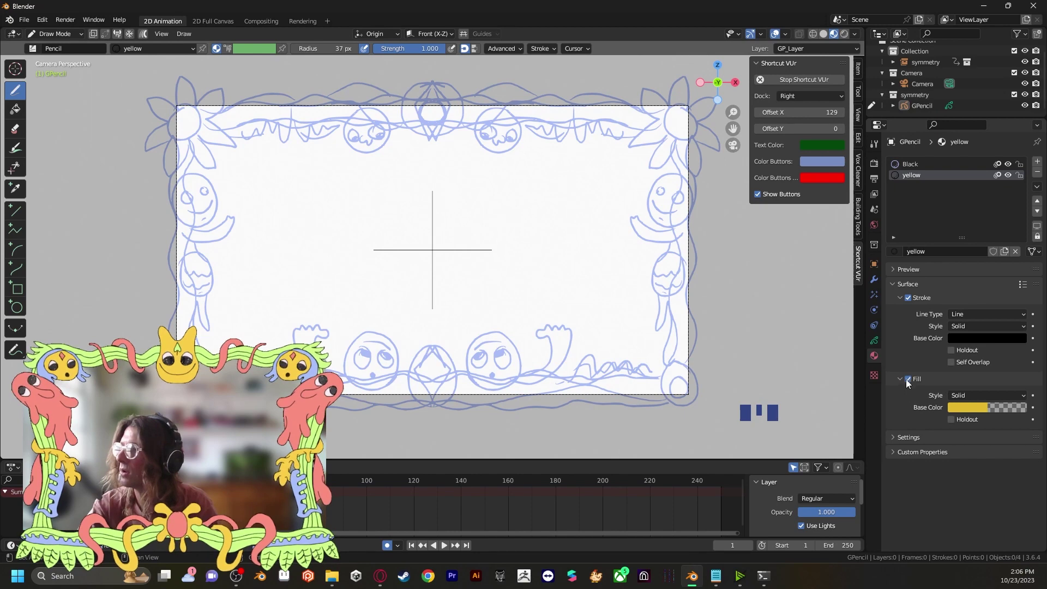
{"action": "left_click", "coordinate": [1007, 410]}
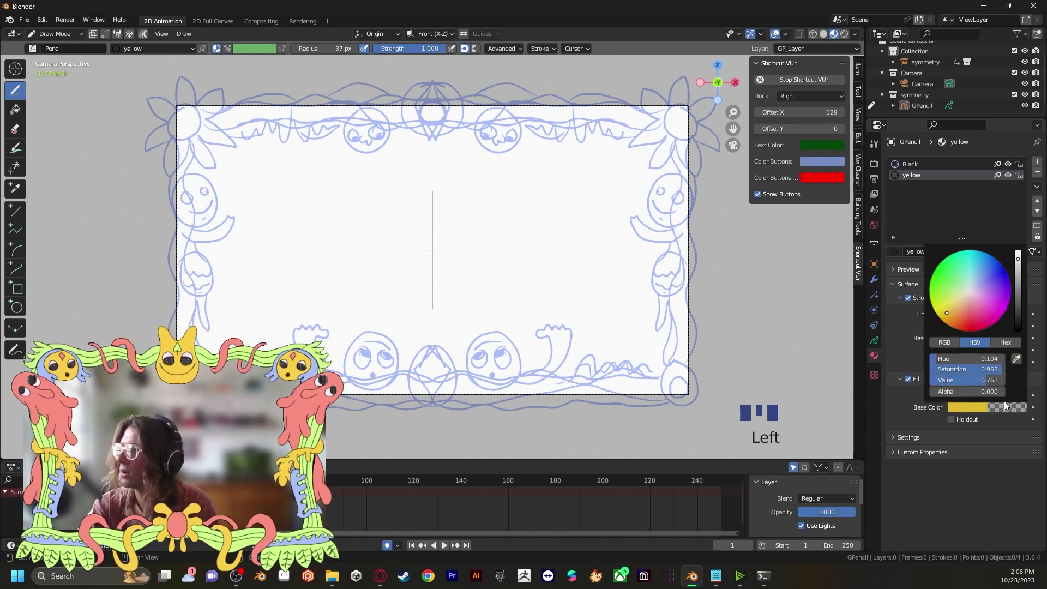
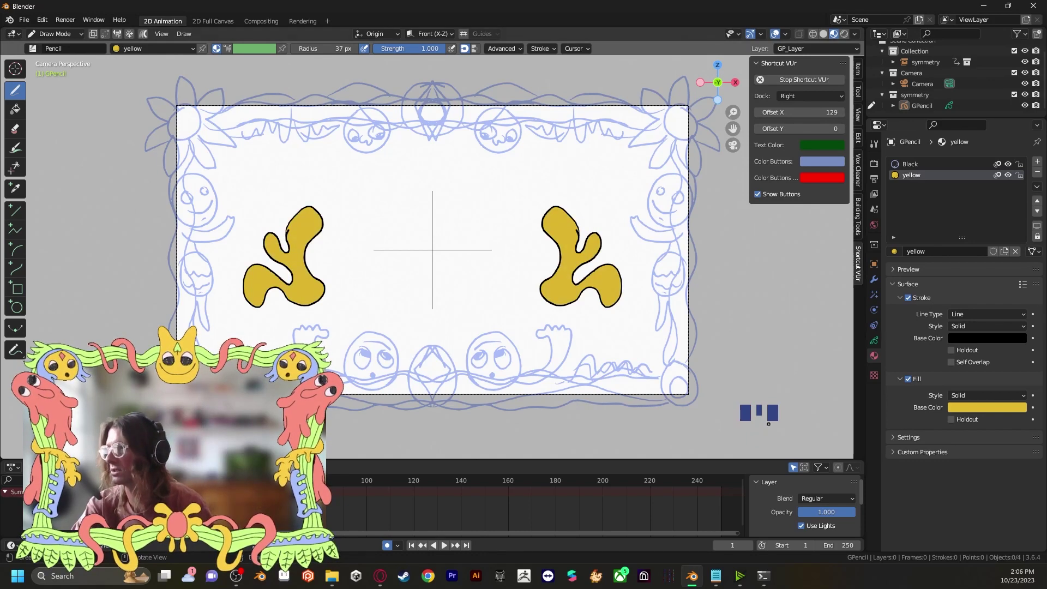
{"action": "left_click", "coordinate": [974, 414]}
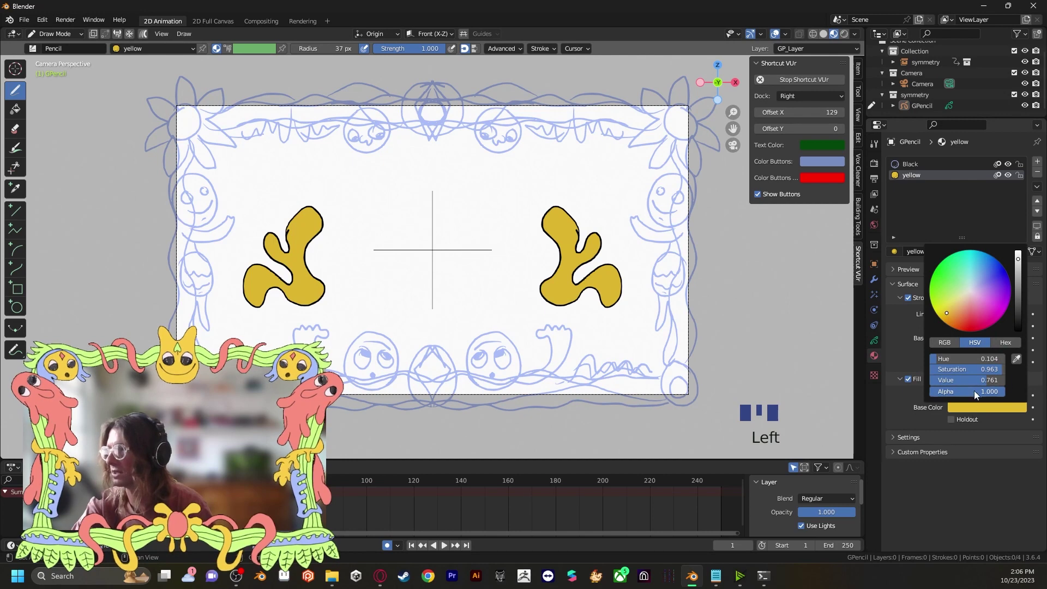
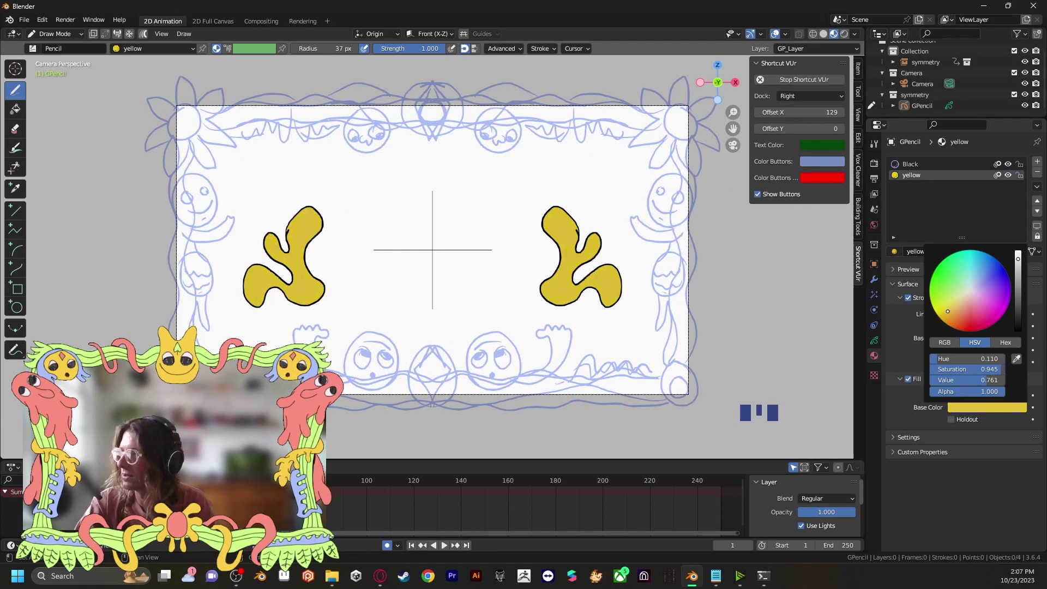
Finish naming the red, blue and green materials and return to Object Mode.
{"action": "scroll", "scroll_direction": "up", "scroll_amount": 3}
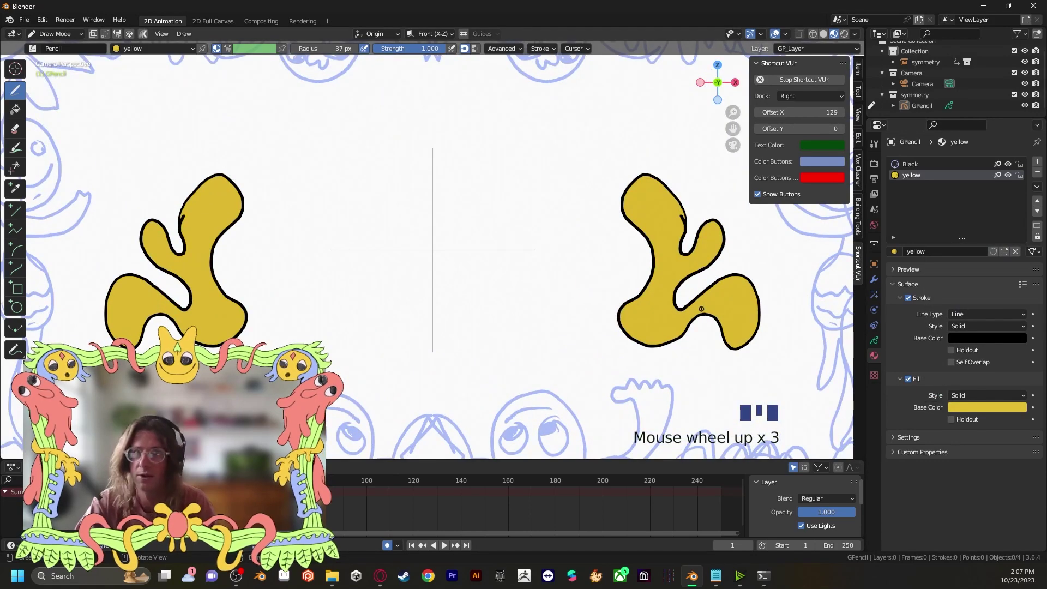
{"action": "scroll", "scroll_direction": "down", "scroll_amount": 3}
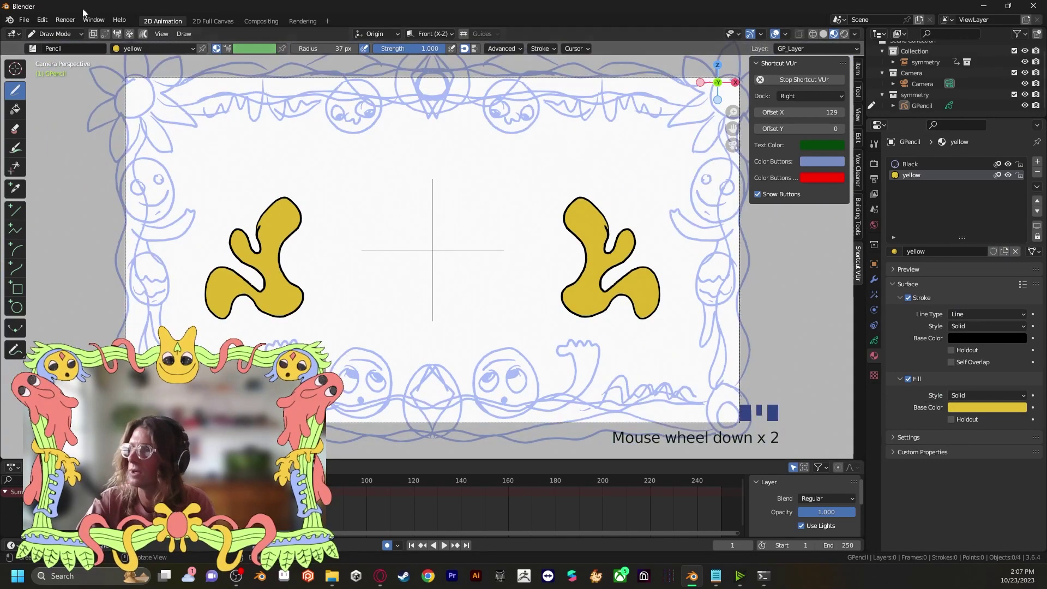
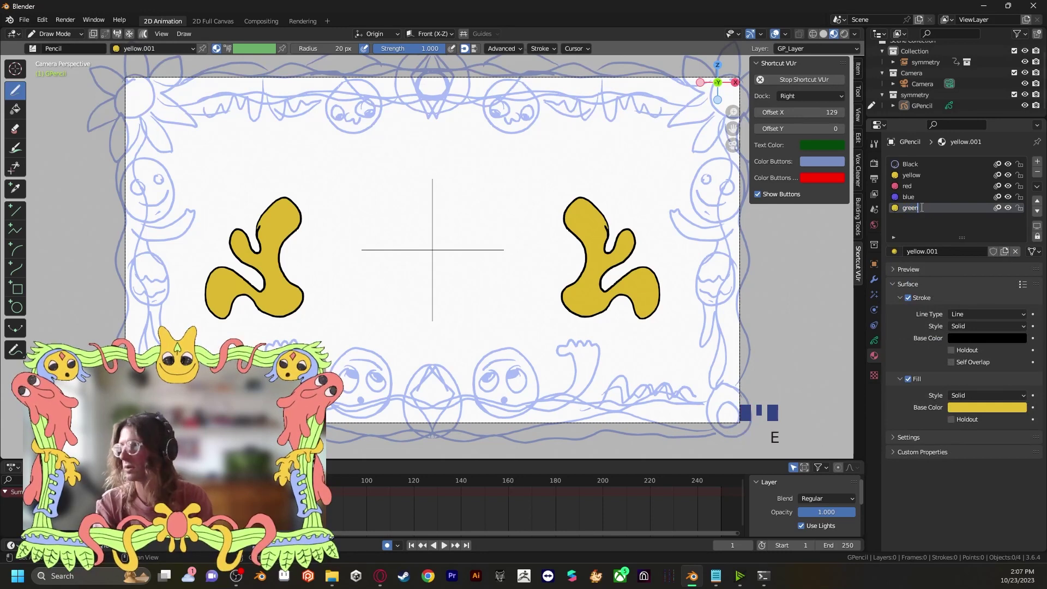
{"action": "left_click", "coordinate": [964, 411]}
{"action": "key", "text": "shift+a"}
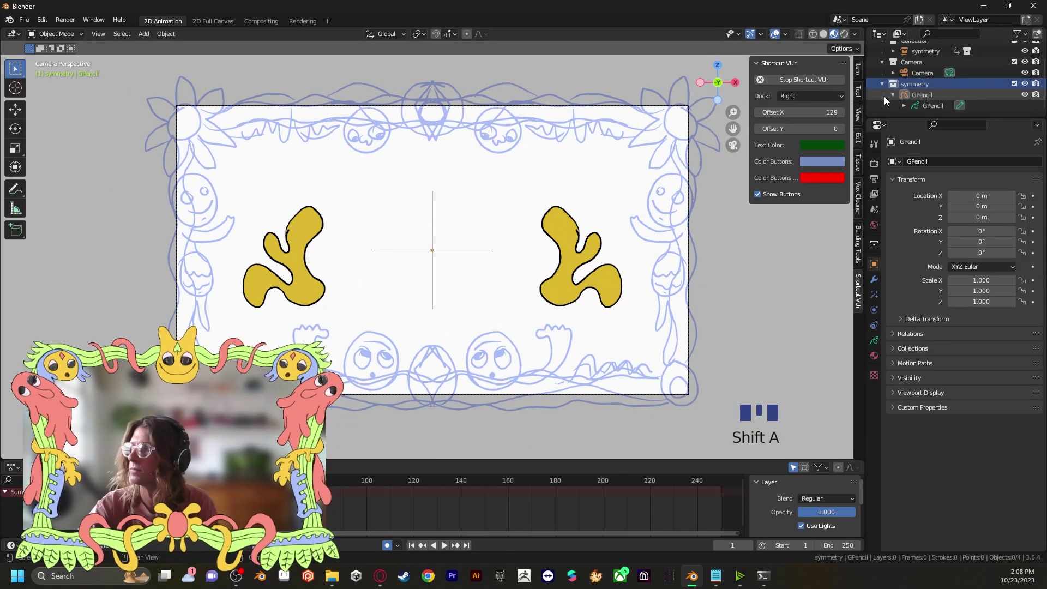
Add a second blank Grease Pencil object, GPencil.001.
{"action": "left_click_drag", "start_coordinate": [895, 100], "coordinate": [702, 311]}
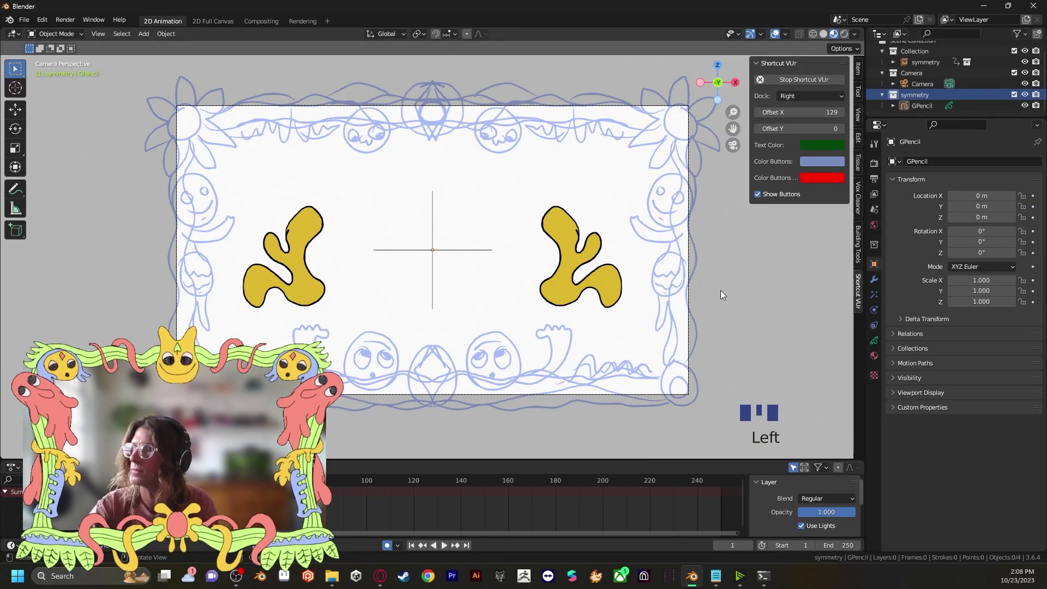
{"action": "key", "text": "shift+a"}
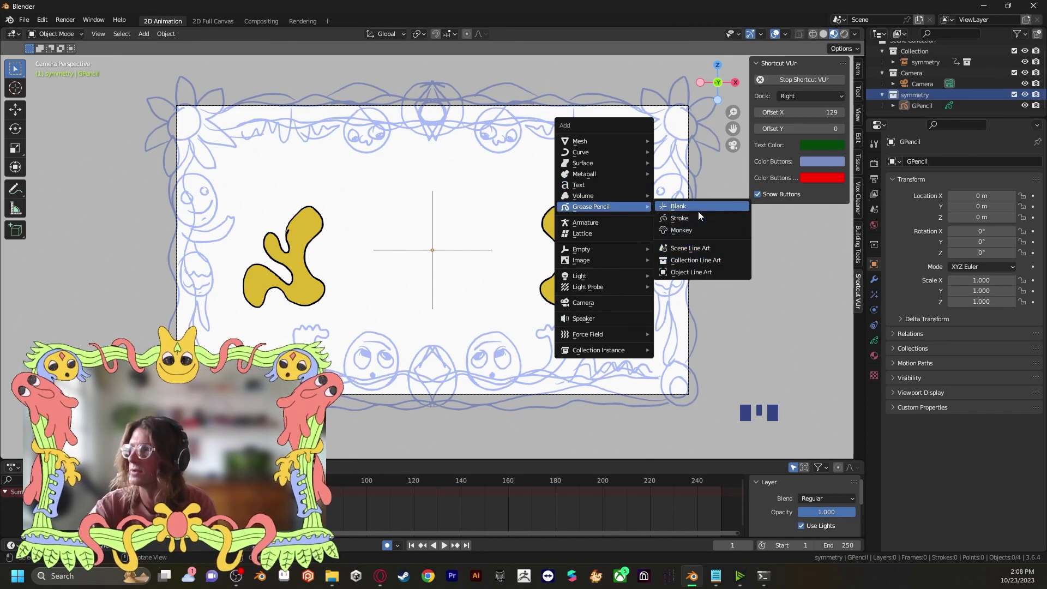
{"action": "left_click", "coordinate": [873, 355]}
Assign the existing yellow, green, red and blue materials to it and reselect the original GPencil.
{"action": "left_click", "coordinate": [896, 253]}
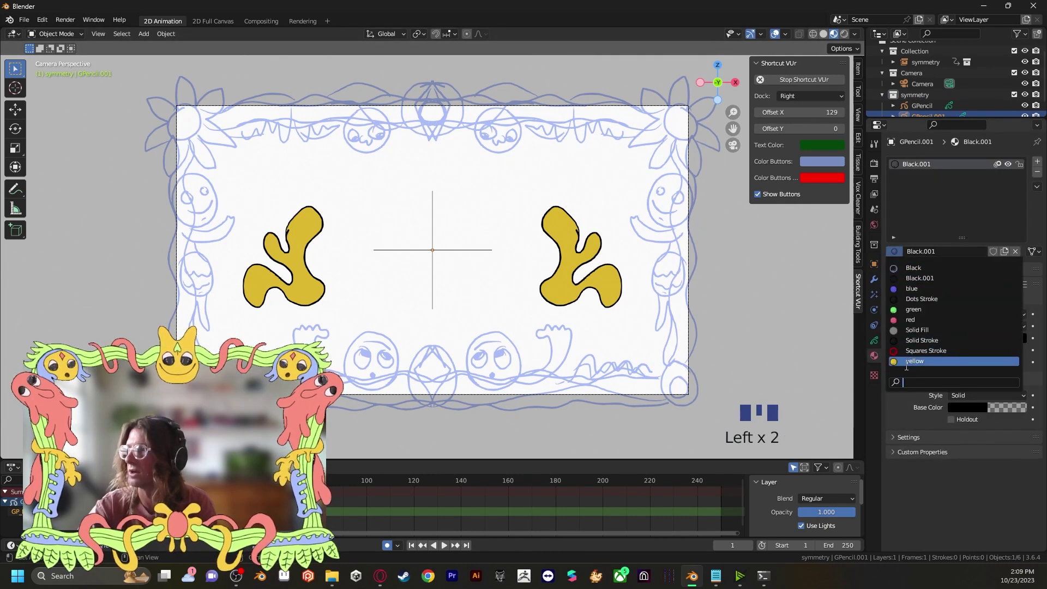
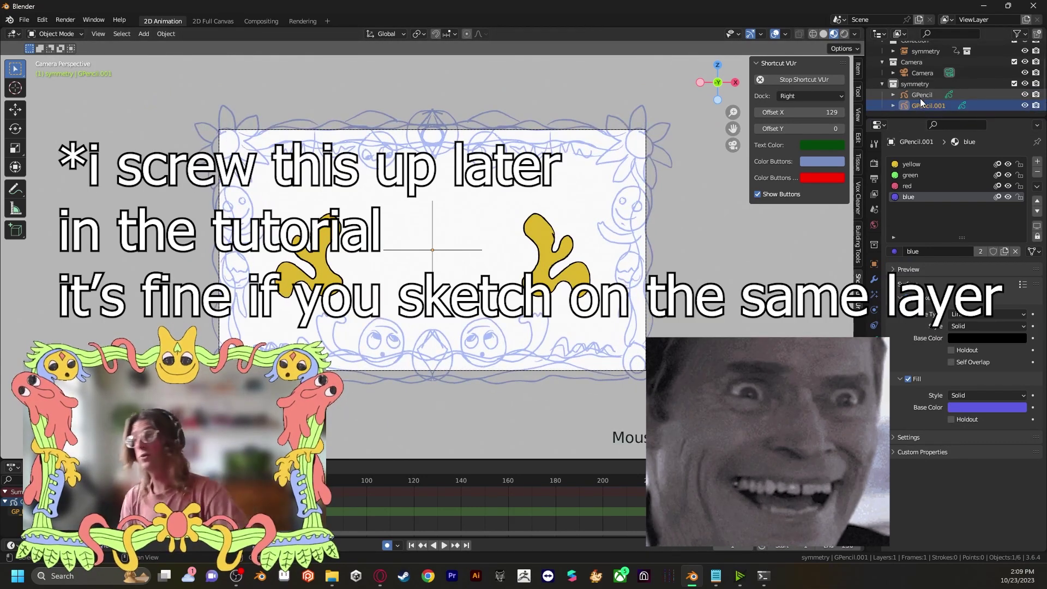
{"action": "scroll", "scroll_direction": "down", "scroll_amount": 3}
{"action": "left_click", "coordinate": [922, 104]}
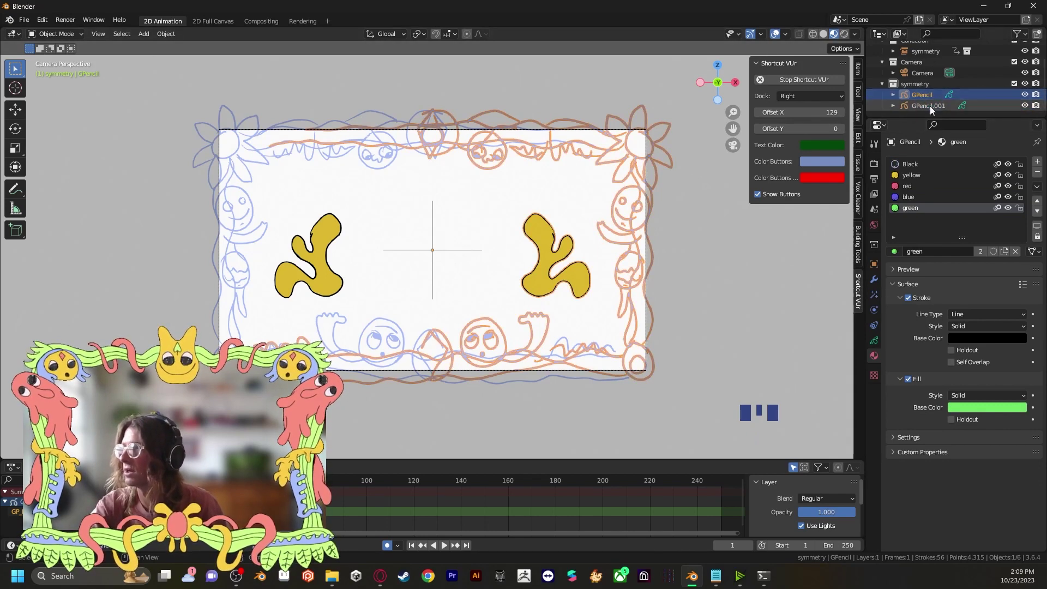
Select the original GPencil object in the Outliner to edit its yellow test strokes.
{"action": "left_click_drag", "start_coordinate": [933, 110], "coordinate": [920, 95]}
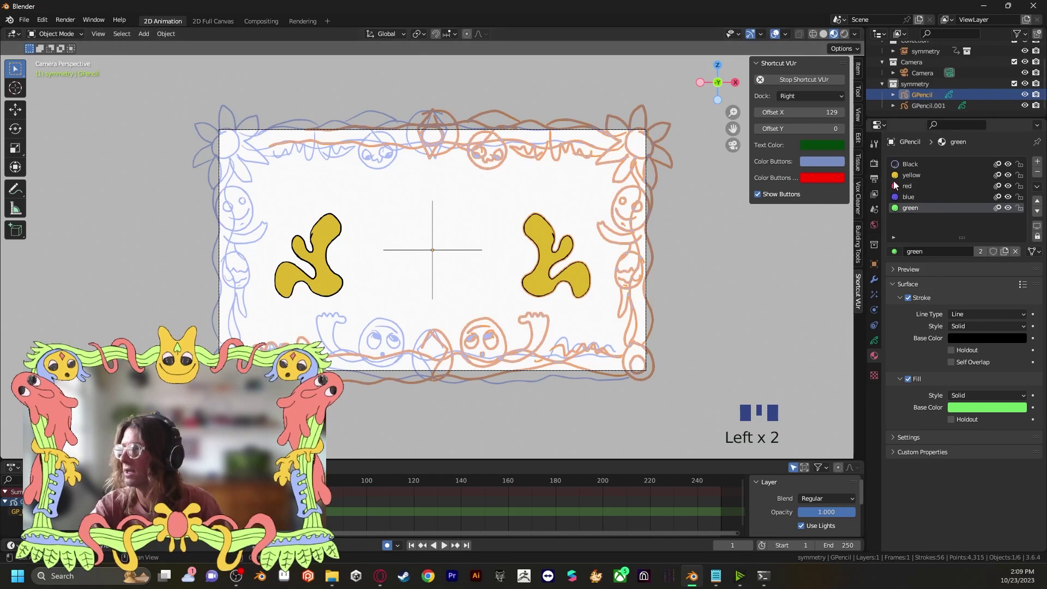
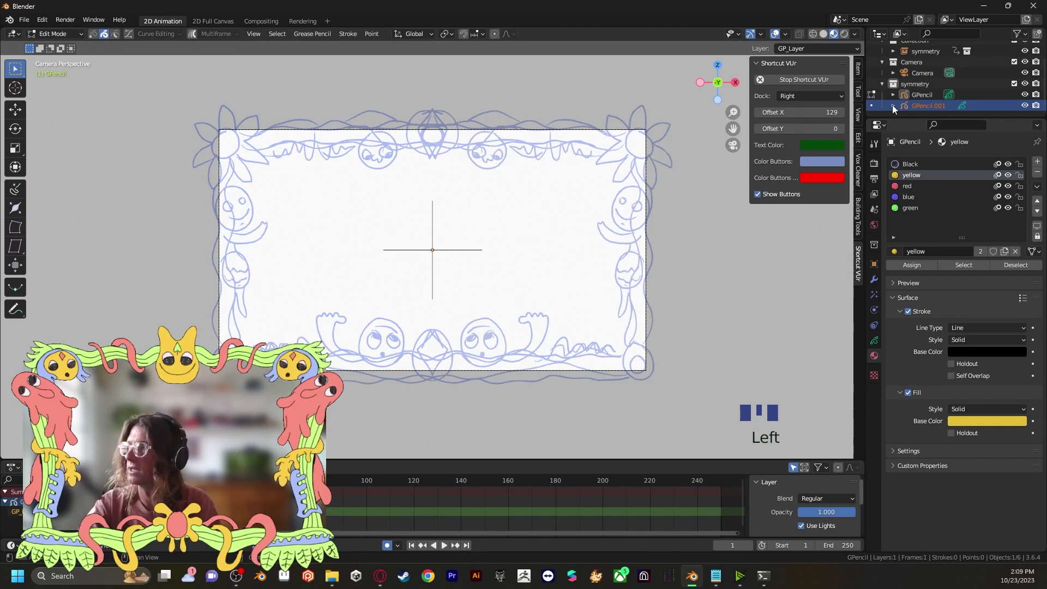
Paint the right-edge vine with green fill, undoing stray strokes, and return to the Black material.
{"action": "scroll", "scroll_direction": "up", "scroll_amount": 3}
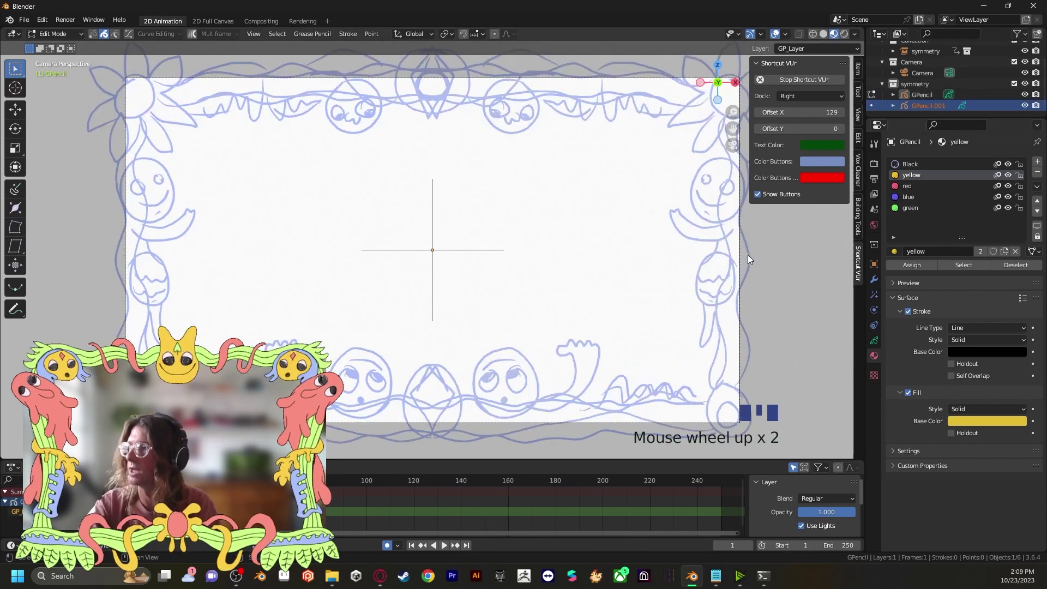
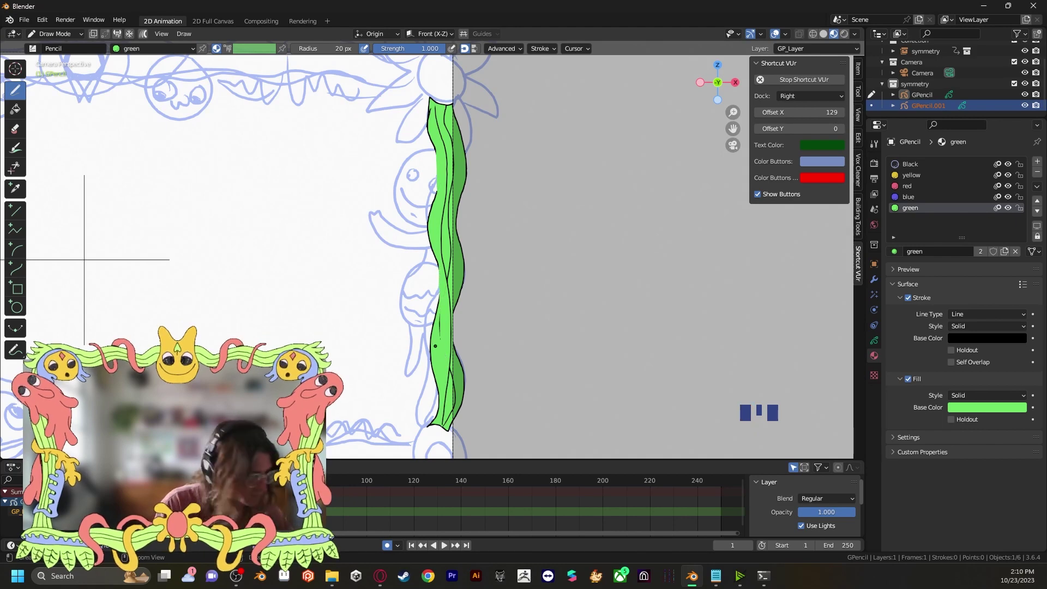
{"action": "key", "text": "ctrl+z"}
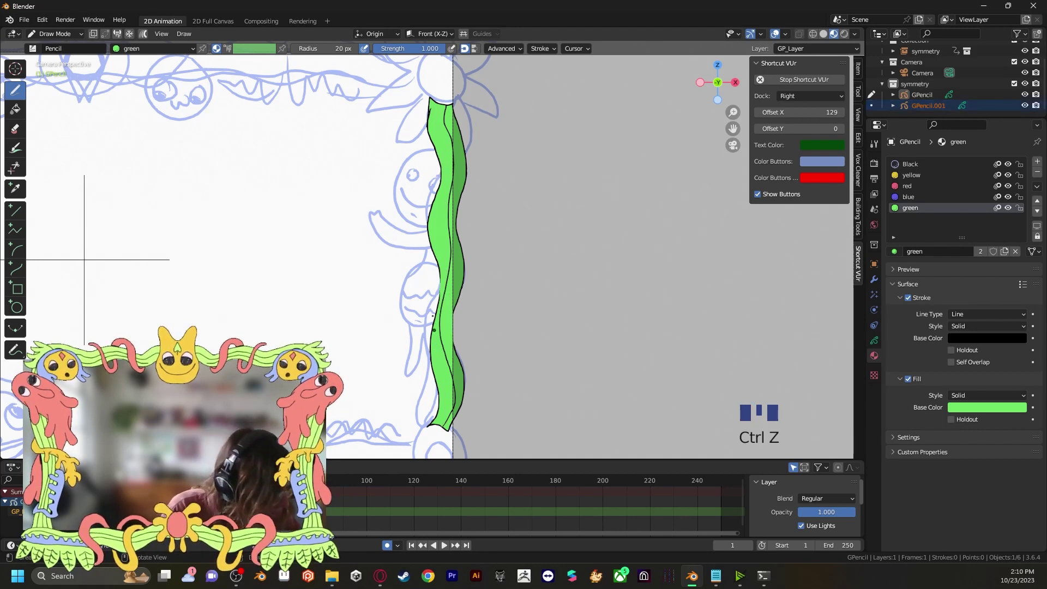
{"action": "key", "text": "ctrl+z"}
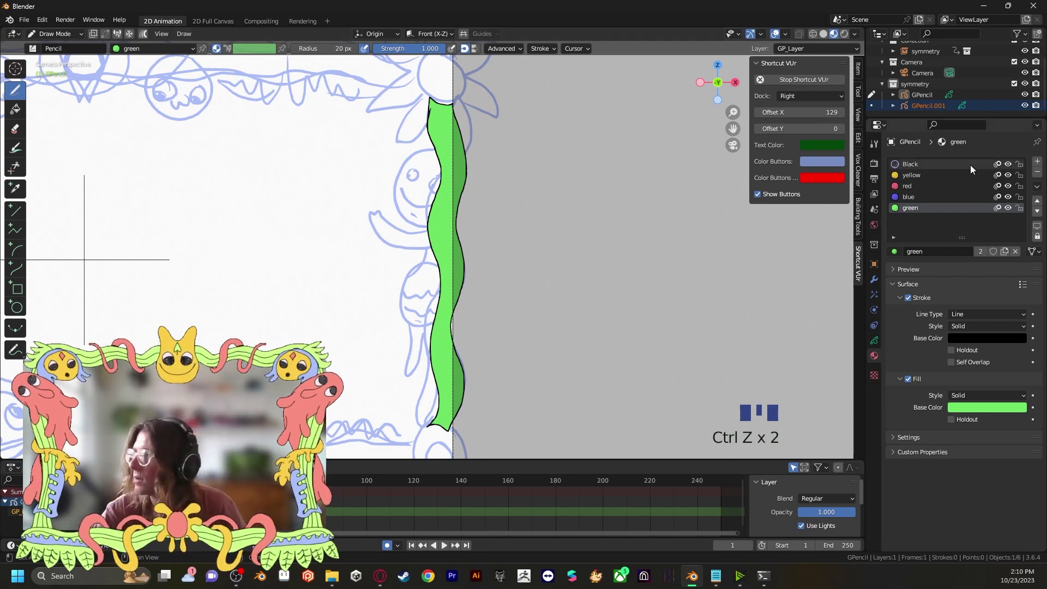
{"action": "left_click_drag", "start_coordinate": [932, 160], "coordinate": [971, 343]}
{"action": "left_click", "coordinate": [969, 346]}
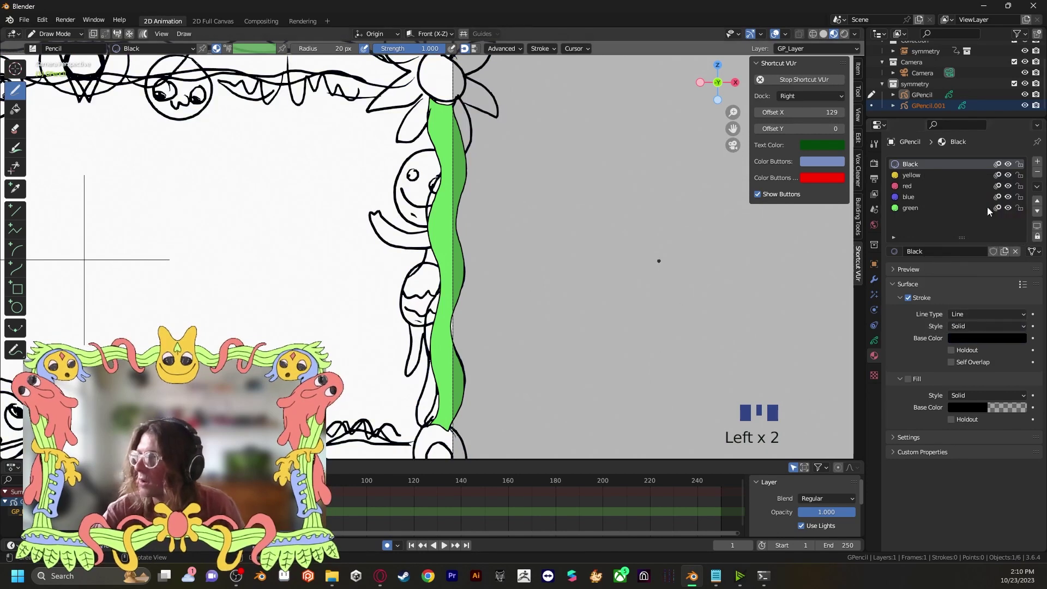
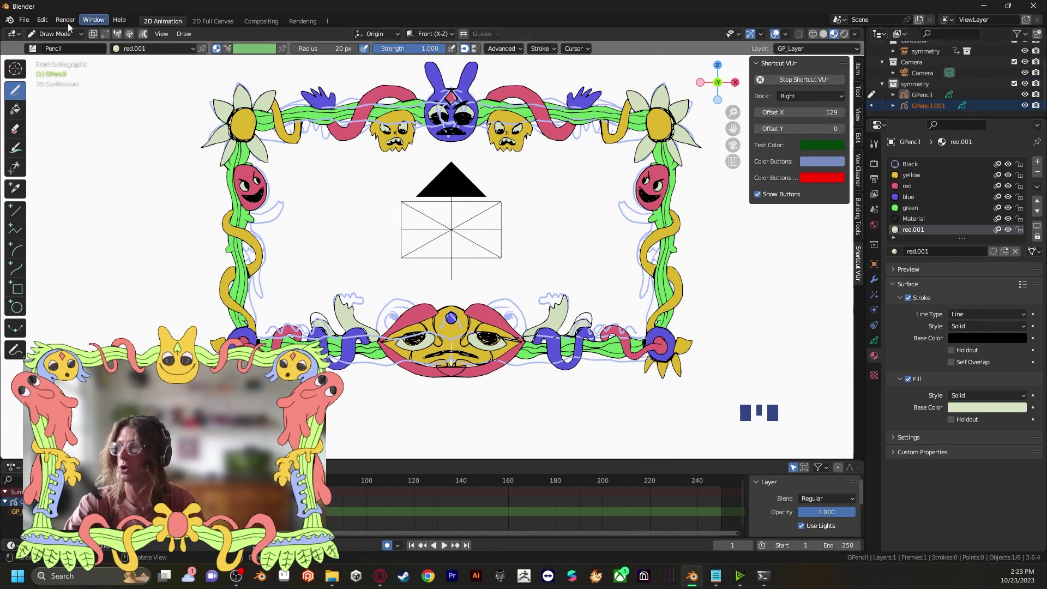
Select the camera in Object Mode and pull it back along its axis until the whole frame fits.
{"action": "left_click_drag", "start_coordinate": [63, 36], "coordinate": [919, 79]}
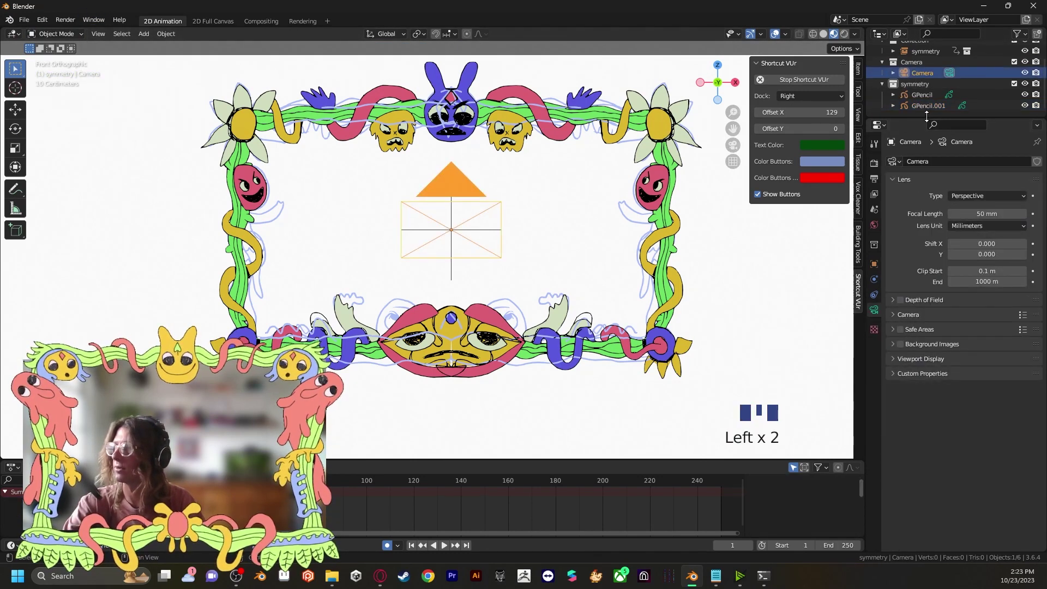
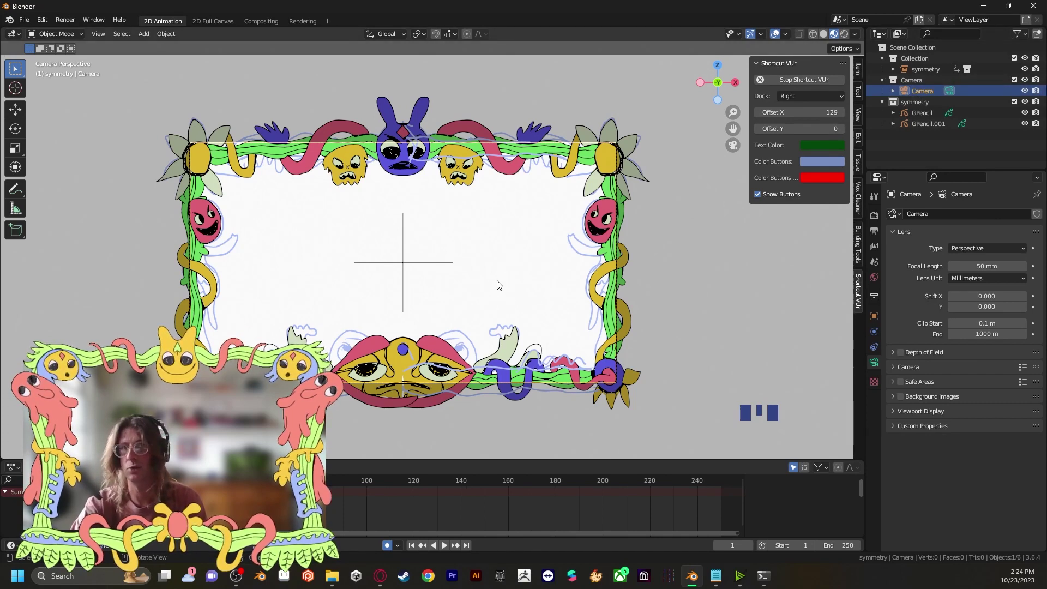
{"action": "key", "text": "g"}
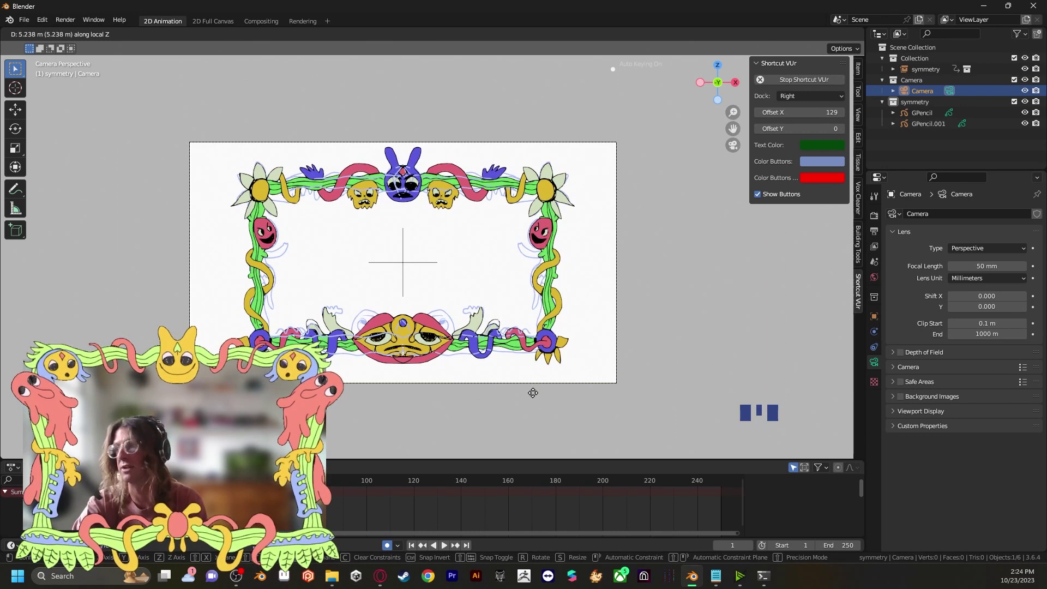
{"action": "scroll", "scroll_direction": "up", "scroll_amount": 3}
{"action": "scroll", "scroll_direction": "down", "scroll_amount": 3}
{"action": "scroll", "scroll_direction": "up", "scroll_amount": 3}
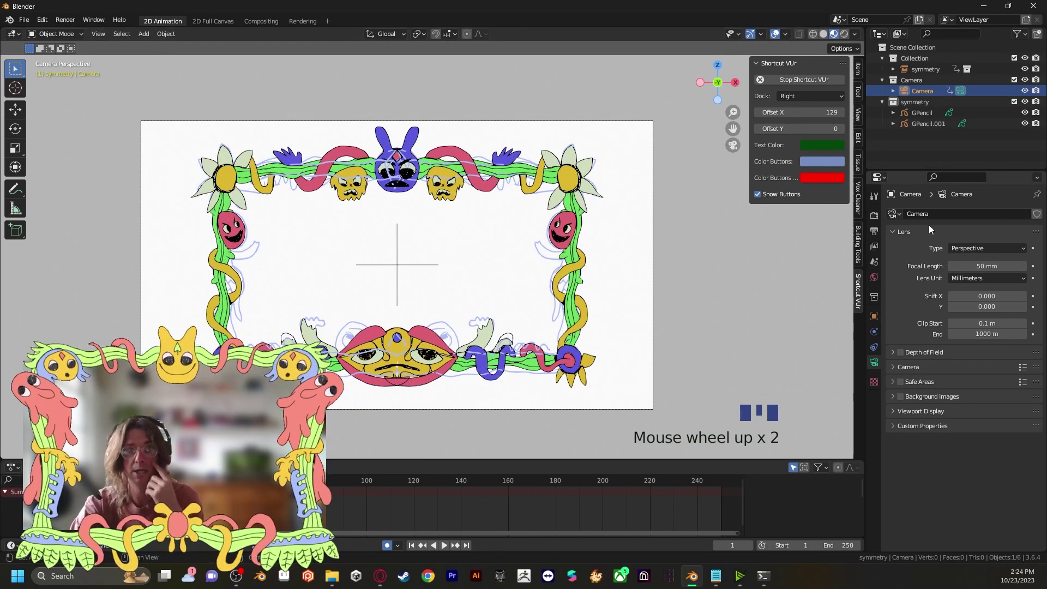
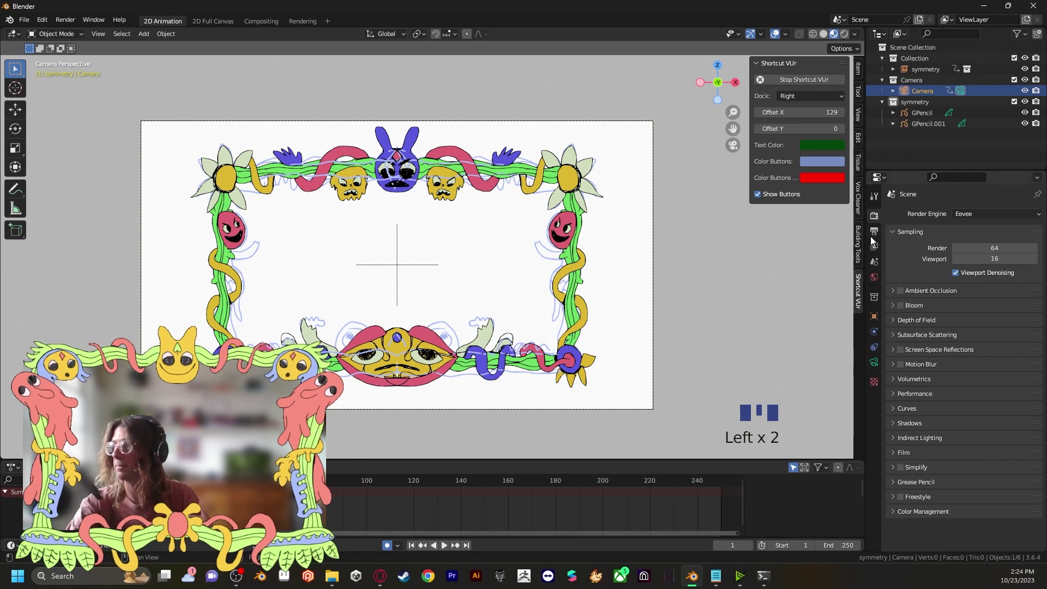
Set the output Resolution % to 140 and select the original GPencil object in the Outliner.
{"action": "left_click_drag", "start_coordinate": [876, 238], "coordinate": [894, 239]}
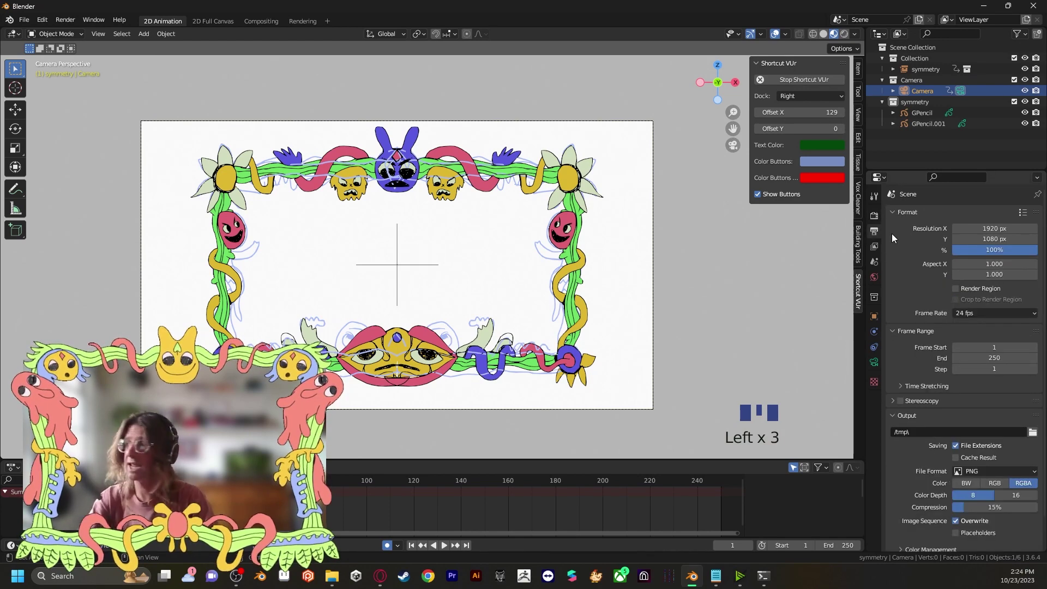
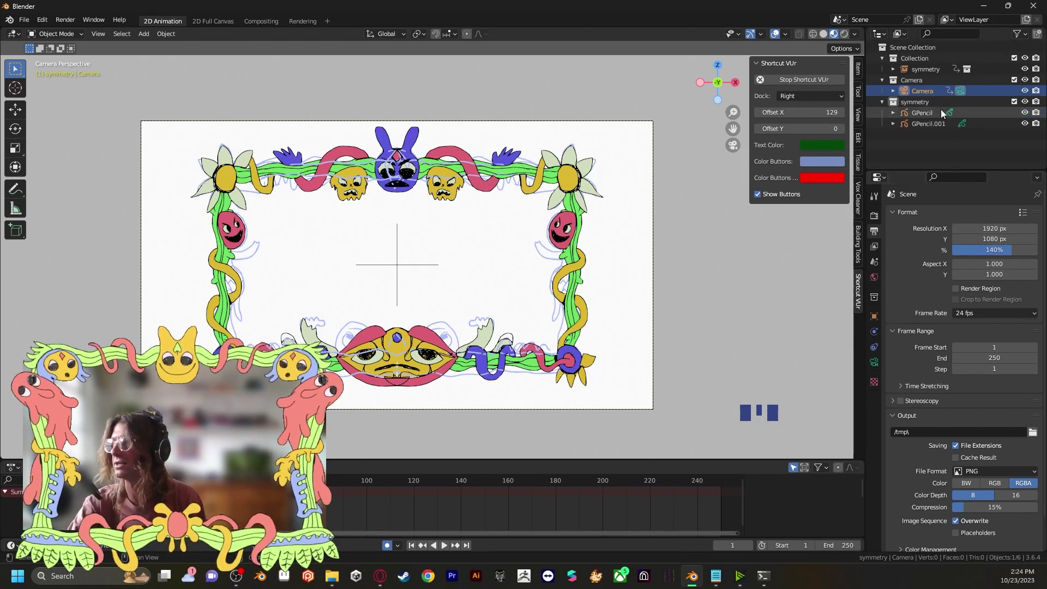
{"action": "left_click", "coordinate": [937, 116]}
{"action": "left_click_drag", "start_coordinate": [936, 115], "coordinate": [908, 165]}
{"action": "key", "text": "ctrl+z"}
{"action": "left_click_drag", "start_coordinate": [922, 120], "coordinate": [923, 132]}
{"action": "left_click", "coordinate": [922, 131]}
{"action": "left_click", "coordinate": [928, 113]}
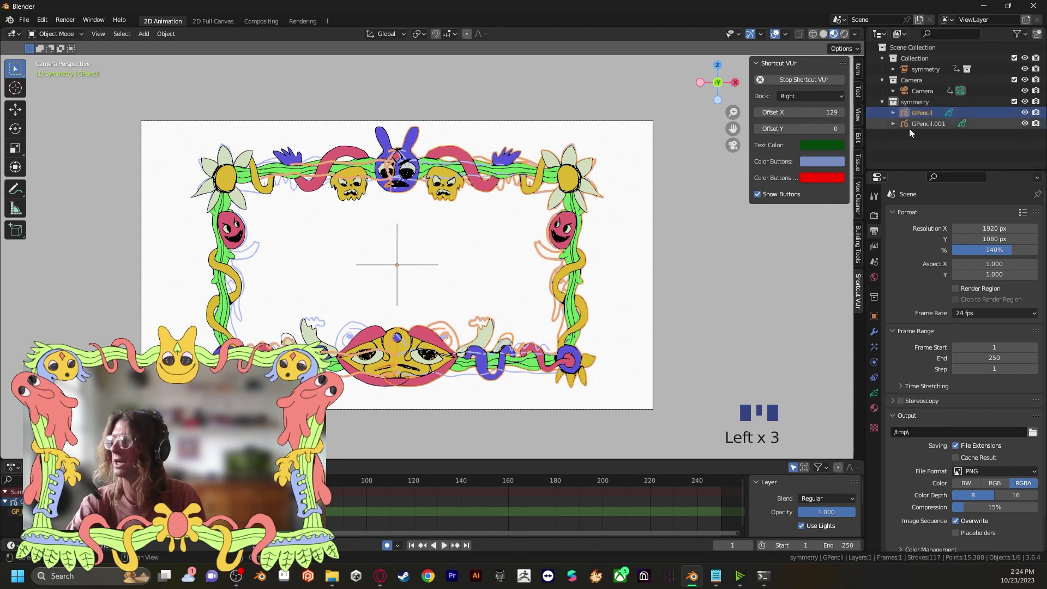
{"action": "scroll", "scroll_direction": "up", "scroll_amount": 3}
{"action": "left_click", "coordinate": [1029, 116]}
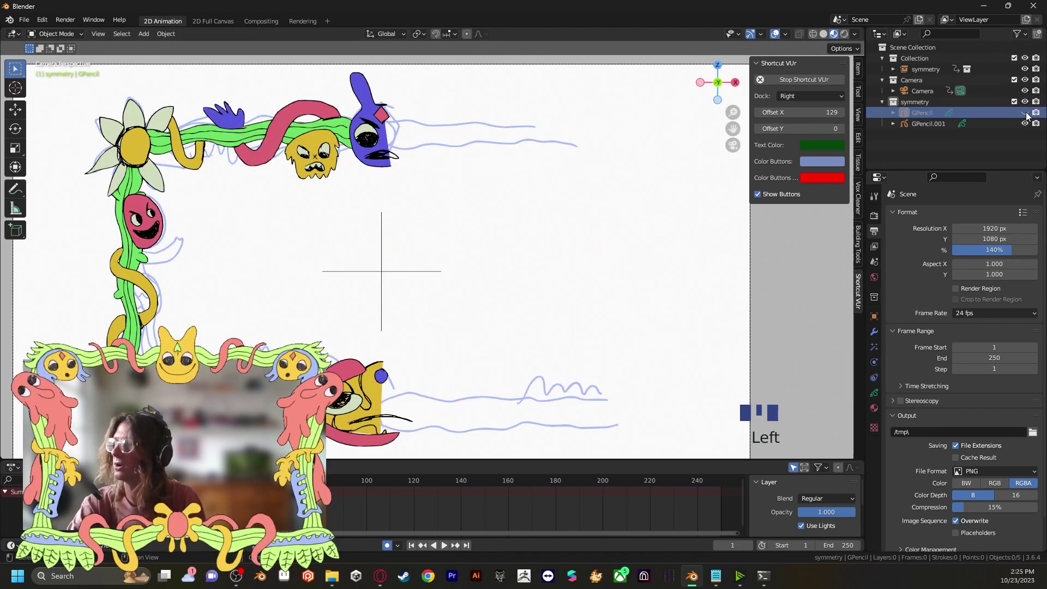
{"action": "left_click_drag", "start_coordinate": [1030, 116], "coordinate": [1028, 128]}
{"action": "left_click", "coordinate": [1000, 130]}
{"action": "left_click", "coordinate": [932, 132]}
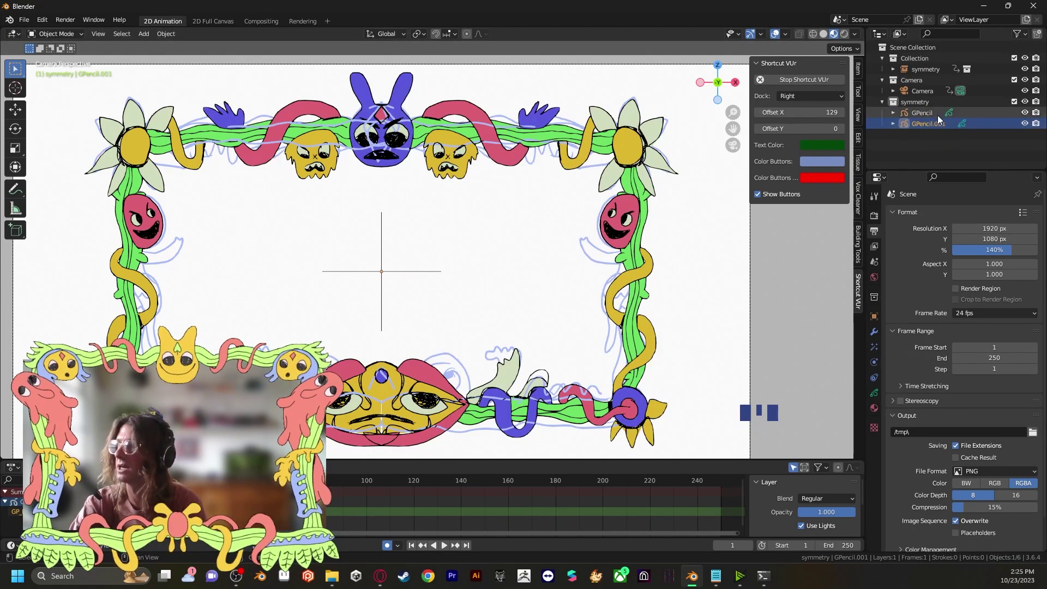
{"action": "left_click", "coordinate": [934, 115]}
{"action": "left_click", "coordinate": [874, 408]}
{"action": "left_click", "coordinate": [960, 219]}
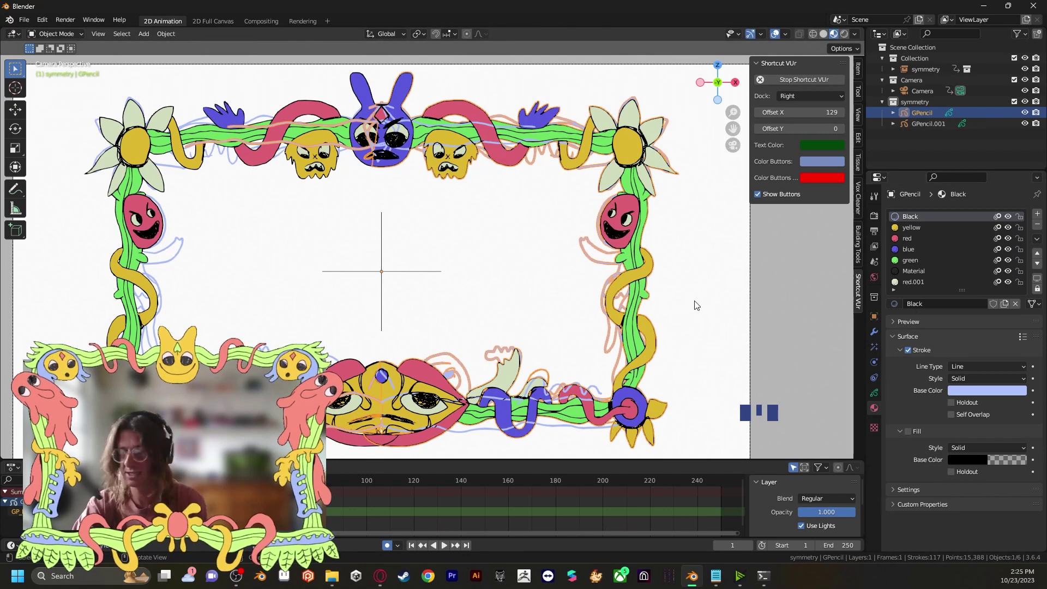
{"action": "key", "text": "Delete"}
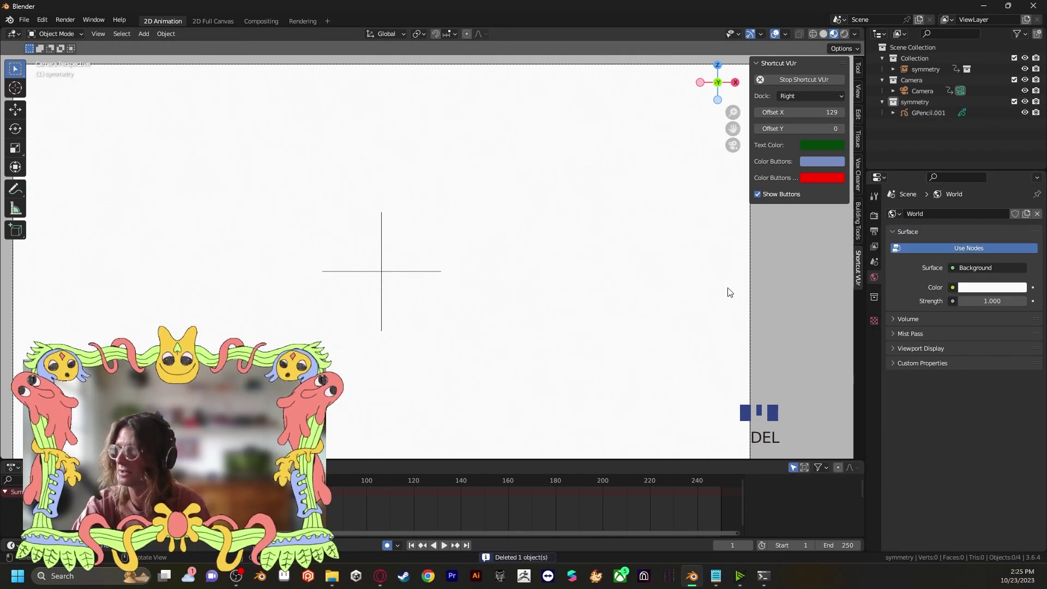
{"action": "key", "text": "ctrl+z"}
{"action": "left_click", "coordinate": [717, 296]}
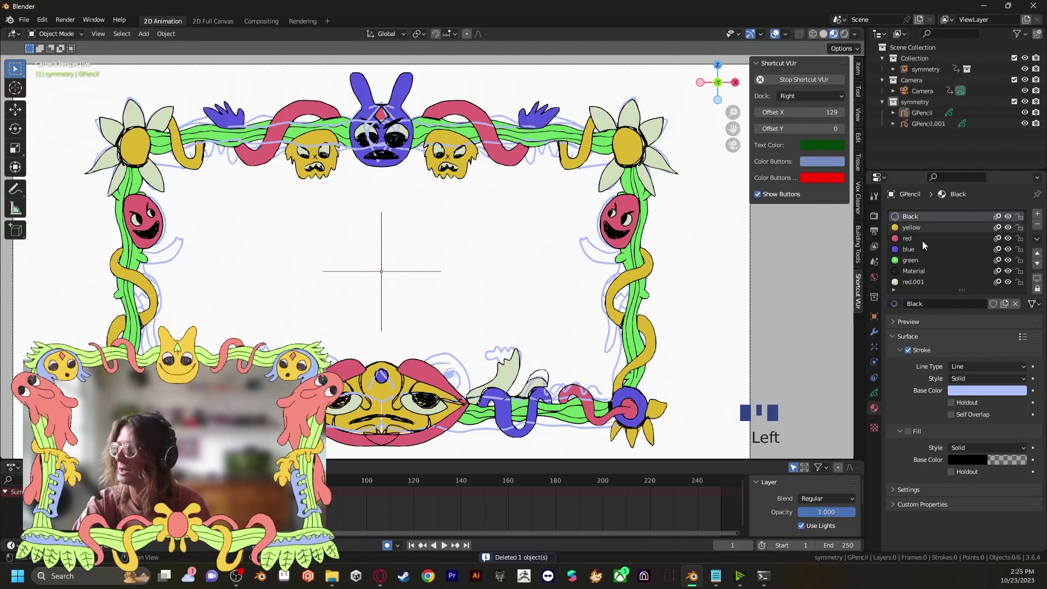
{"action": "left_click", "coordinate": [915, 254]}
{"action": "left_click", "coordinate": [920, 223]}
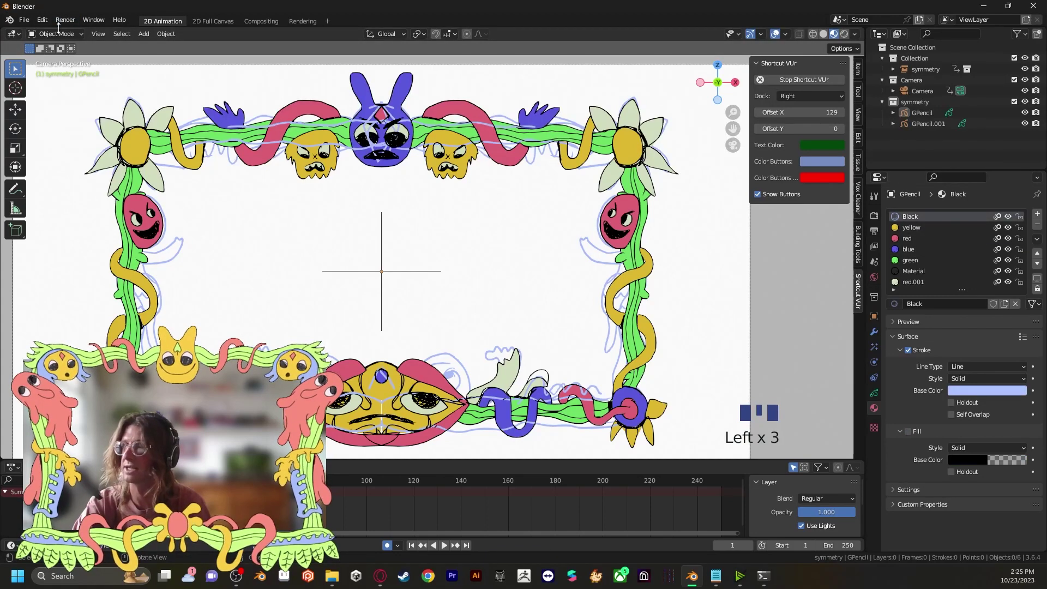
Delete all light blue sketch-material strokes from GPencil in Edit Mode and return to Object Mode.
{"action": "left_click_drag", "start_coordinate": [50, 41], "coordinate": [846, 305]}
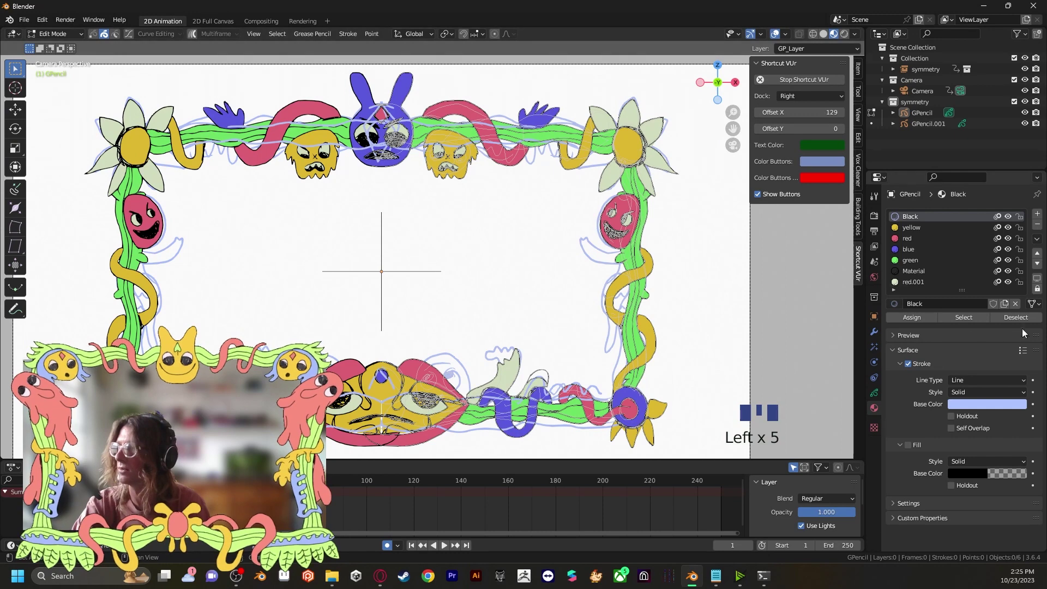
{"action": "left_click_drag", "start_coordinate": [1026, 325], "coordinate": [746, 289]}
{"action": "key", "text": "Delete"}
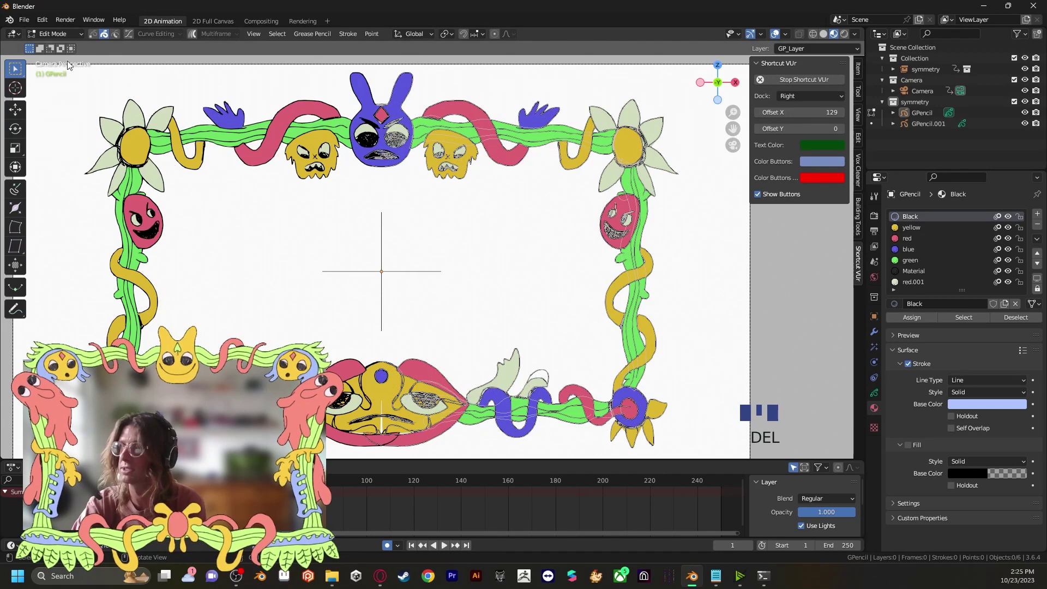
{"action": "left_click_drag", "start_coordinate": [78, 38], "coordinate": [573, 404]}
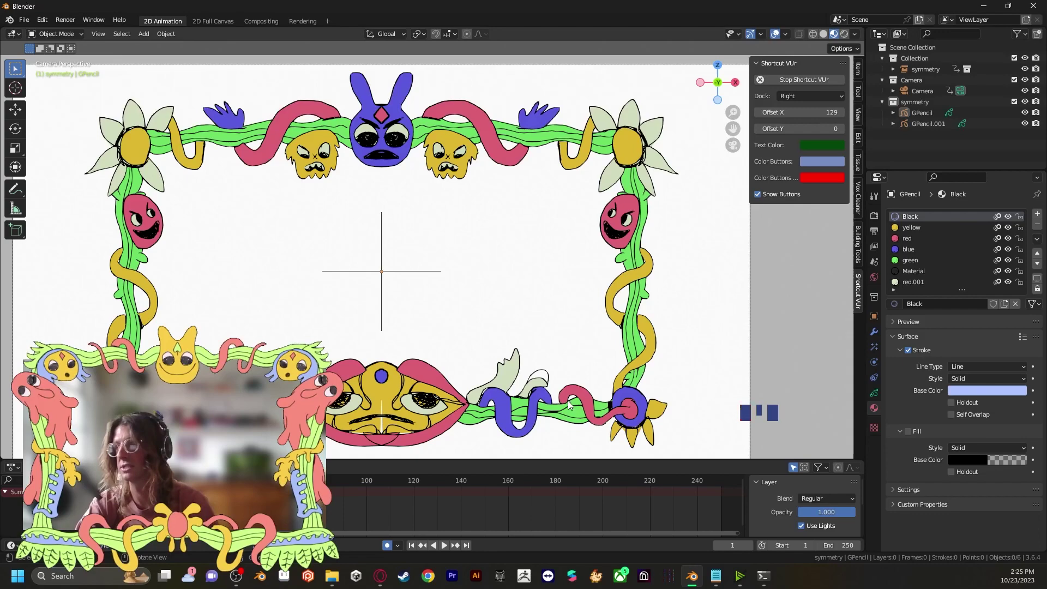
Pan across the frame to the bottom border and make the yellow material active for drawing.
{"action": "scroll", "scroll_direction": "up", "scroll_amount": 3}
{"action": "scroll", "scroll_direction": "down", "scroll_amount": 3}
{"action": "left_click_drag", "start_coordinate": [472, 334], "coordinate": [512, 313]}
{"action": "scroll", "scroll_direction": "up", "scroll_amount": 3}
{"action": "scroll", "scroll_direction": "down", "scroll_amount": 3}
{"action": "left_click_drag", "start_coordinate": [520, 304], "coordinate": [466, 312]}
{"action": "scroll", "scroll_direction": "down", "scroll_amount": 3}
{"action": "middle_click", "coordinate": [491, 339]}
{"action": "scroll", "scroll_direction": "up", "scroll_amount": 3}
{"action": "left_click_drag", "start_coordinate": [482, 349], "coordinate": [487, 273]}
{"action": "scroll", "scroll_direction": "up", "scroll_amount": 3}
{"action": "scroll", "scroll_direction": "down", "scroll_amount": 3}
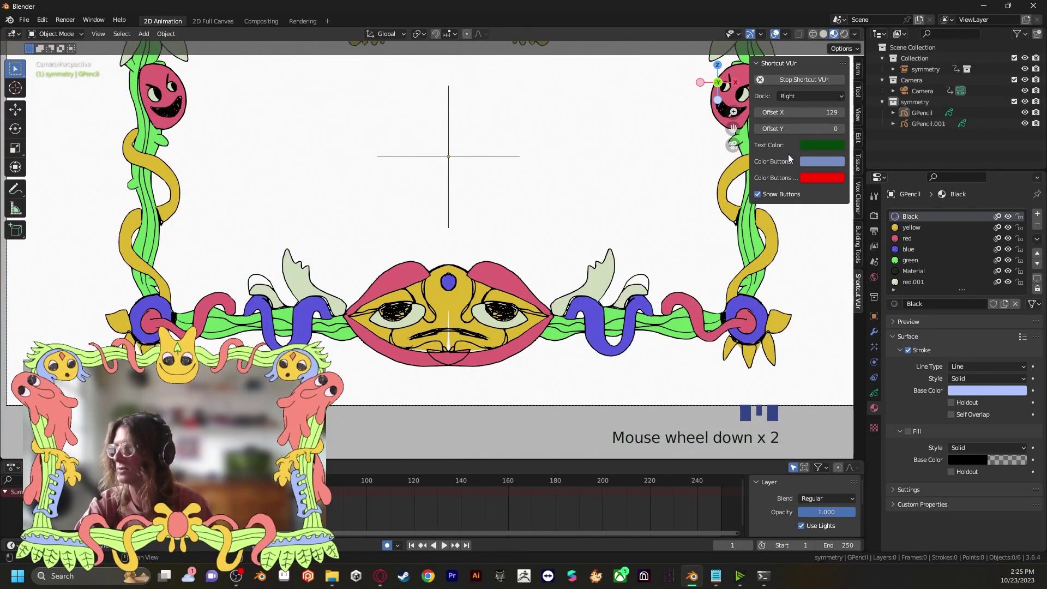
{"action": "left_click", "coordinate": [918, 234]}
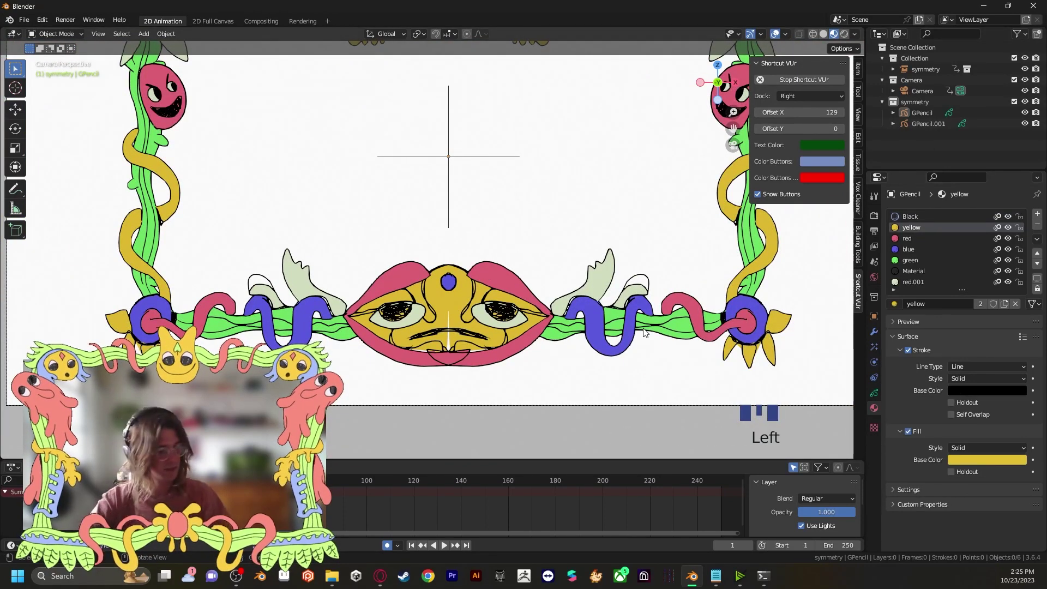